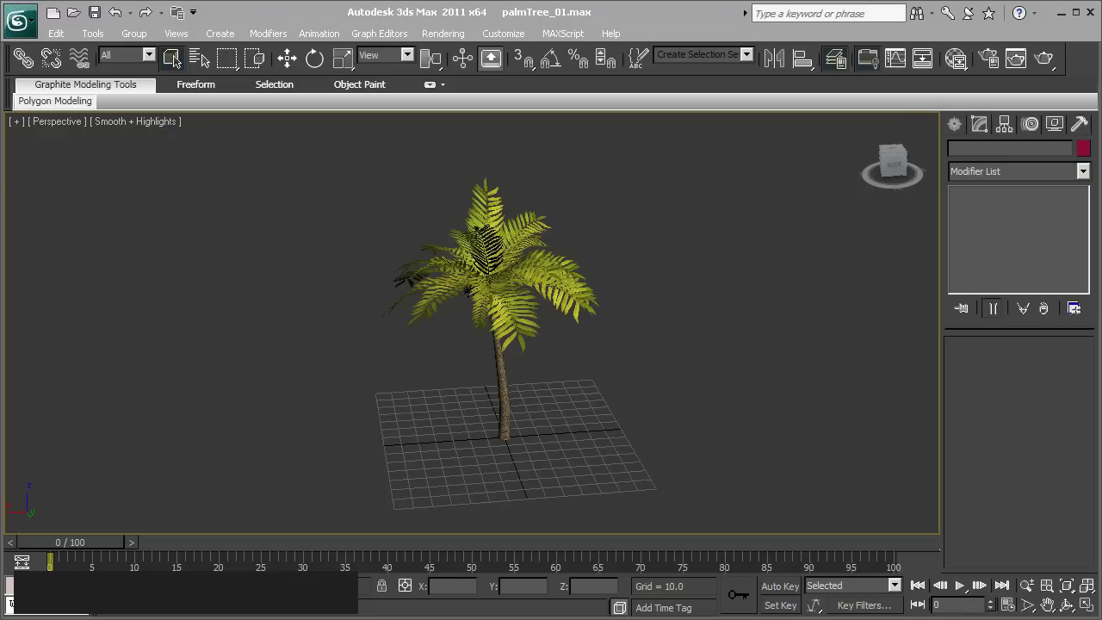
Isolate the trunk's UCX_2 collision hull in the viewport, hiding the leafy canopy
click(627, 310)
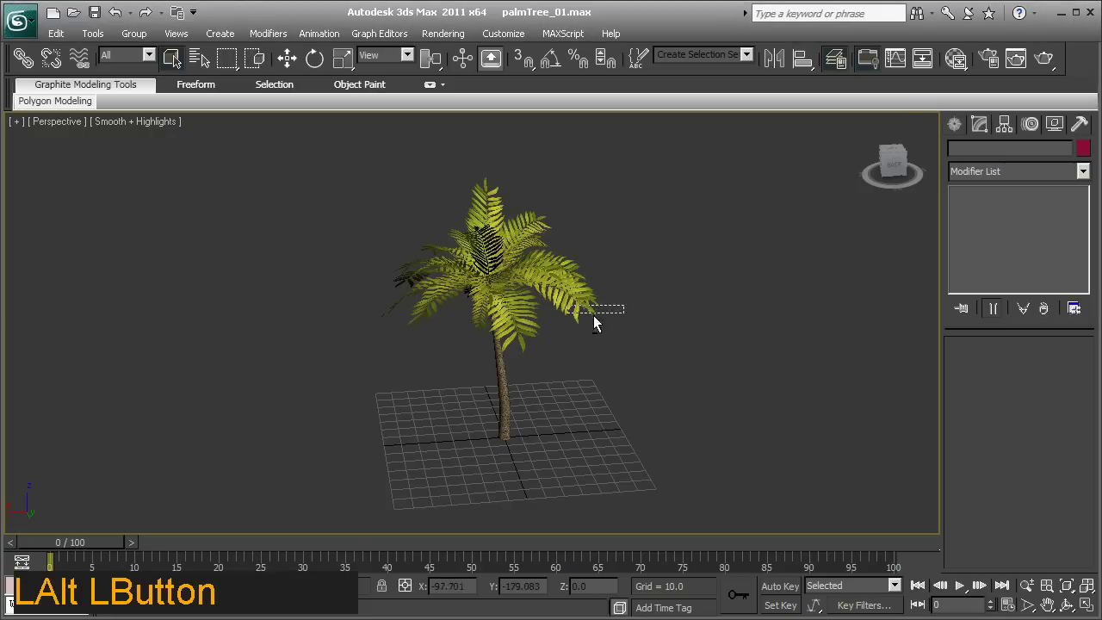
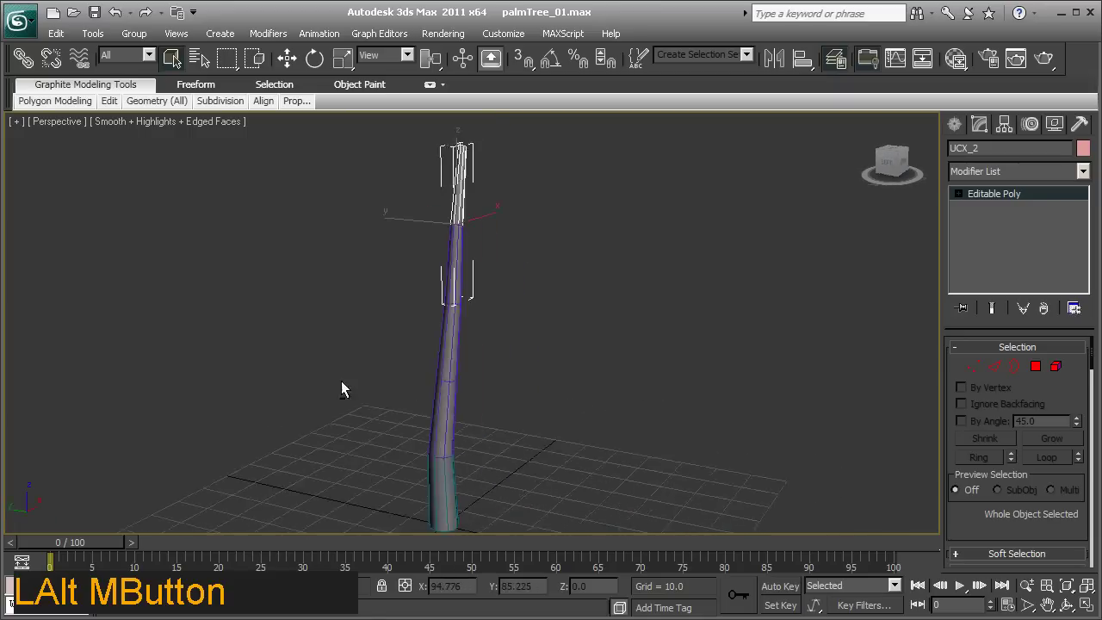
Orbit around the trunk collision mesh to inspect it from several sides
middle_click(530, 434)
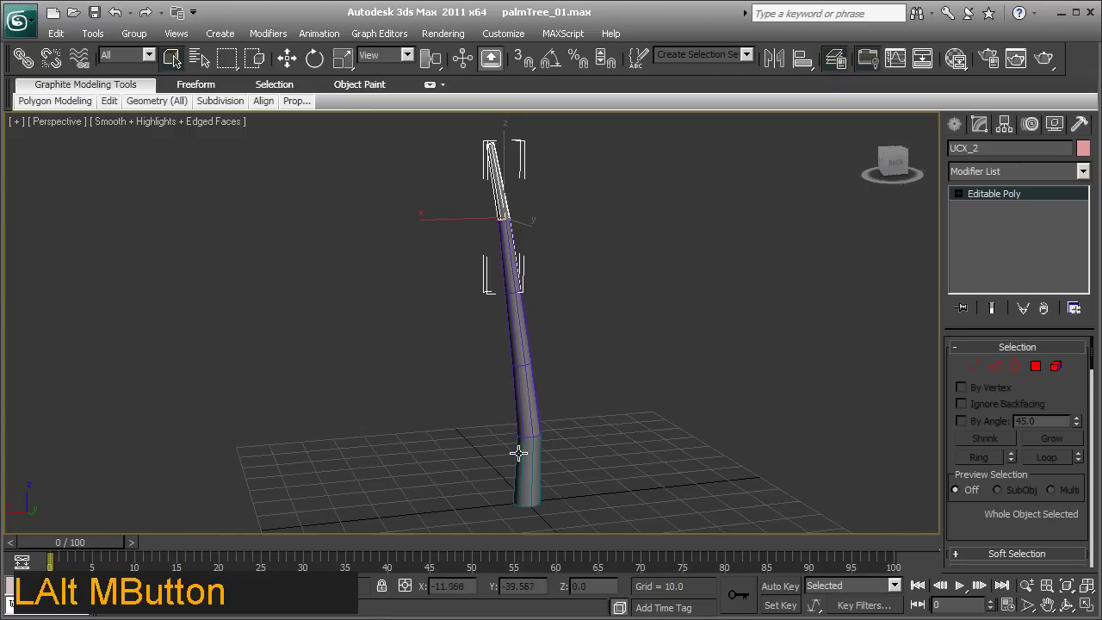
middle_click(531, 438)
middle_click(519, 424)
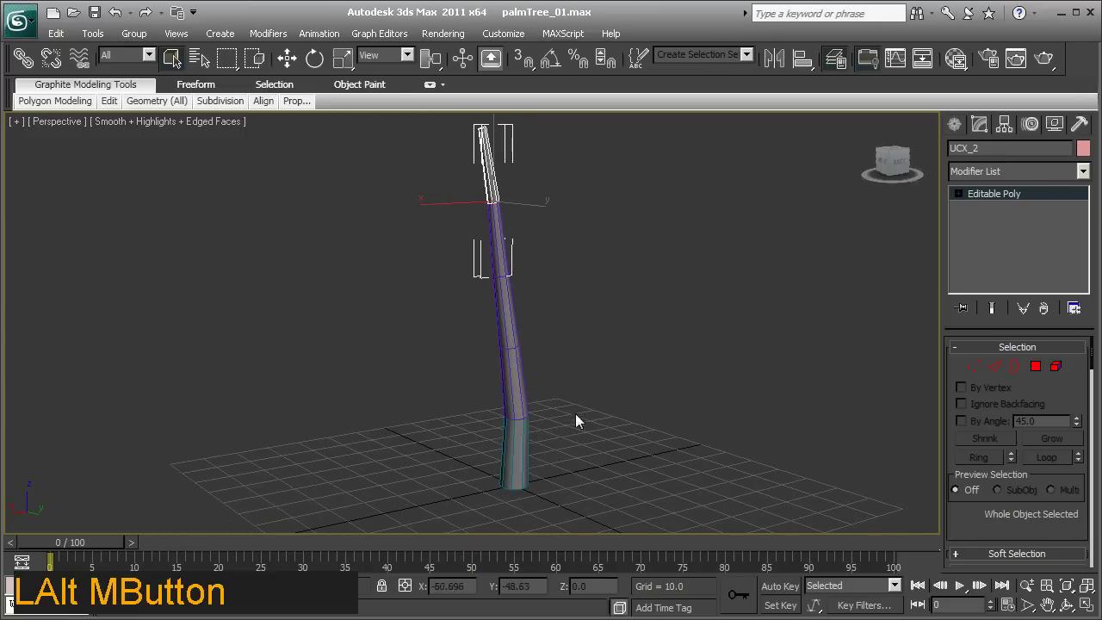
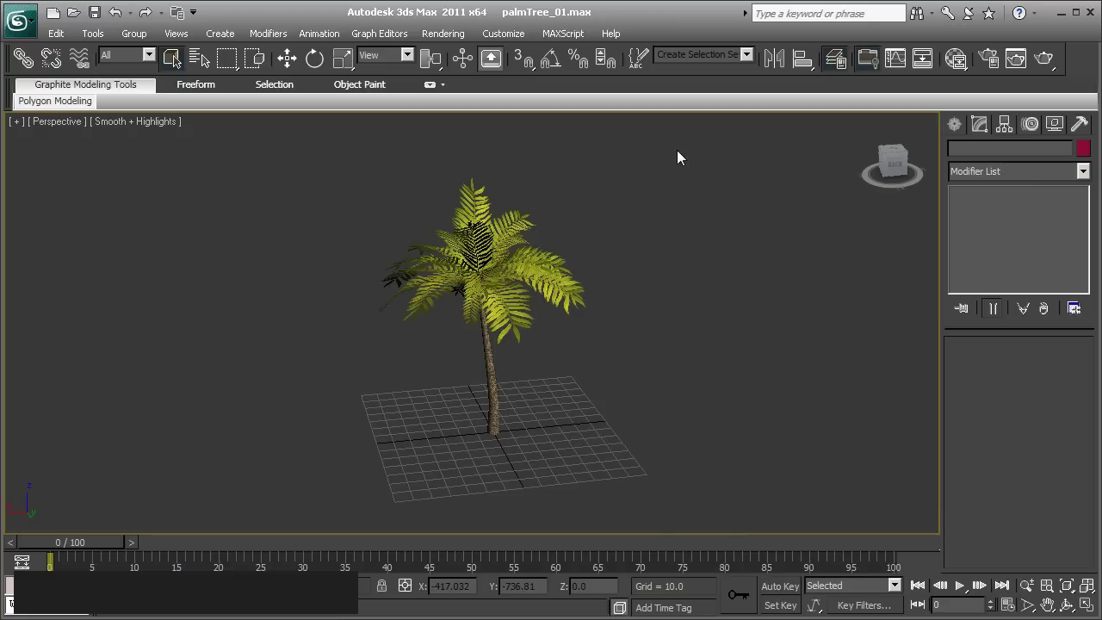
Select the palm tree with its collision pieces and start Export Selected
click(683, 156)
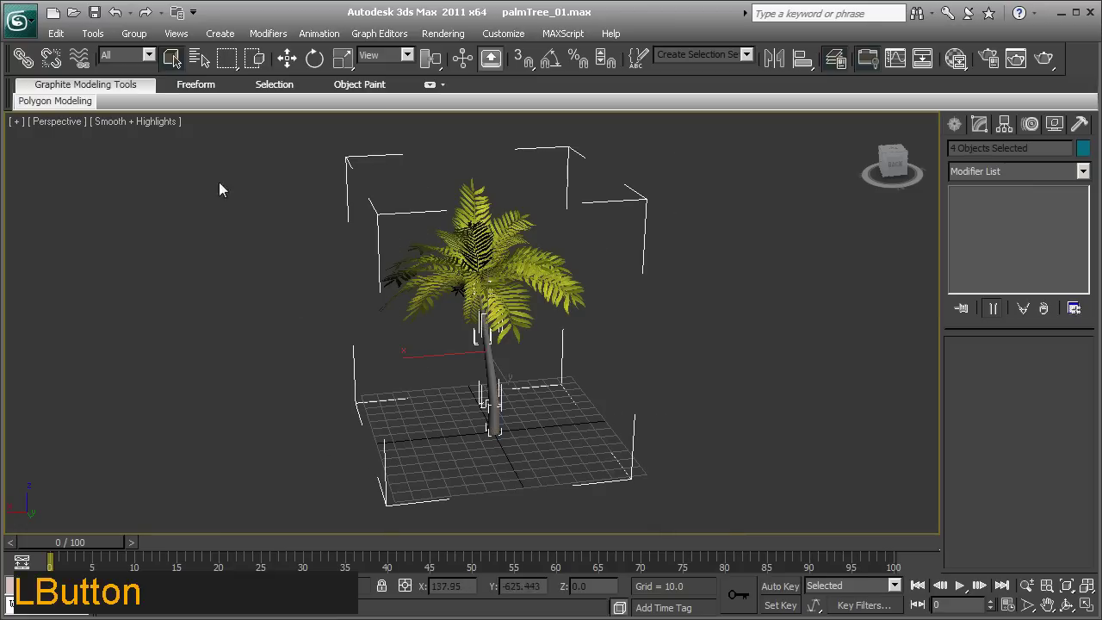
click(41, 34)
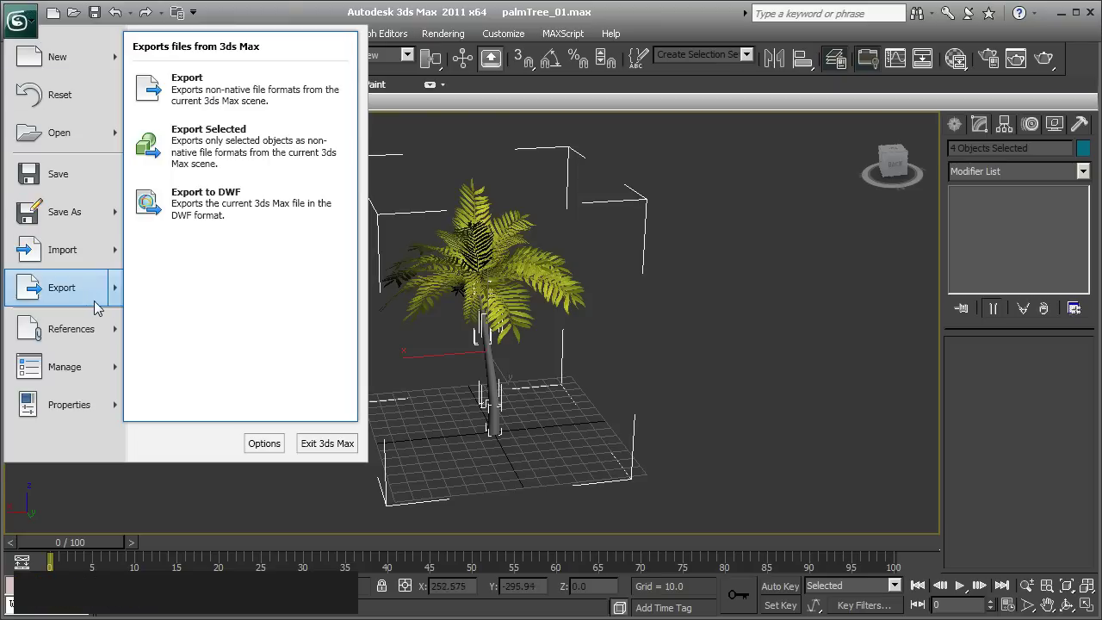
click(191, 146)
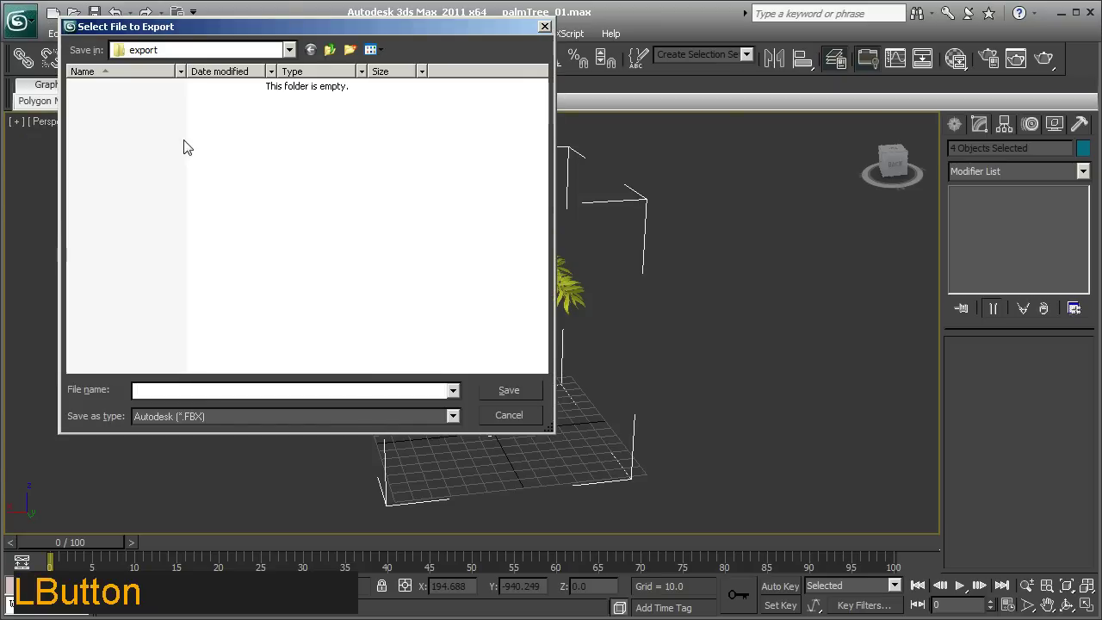
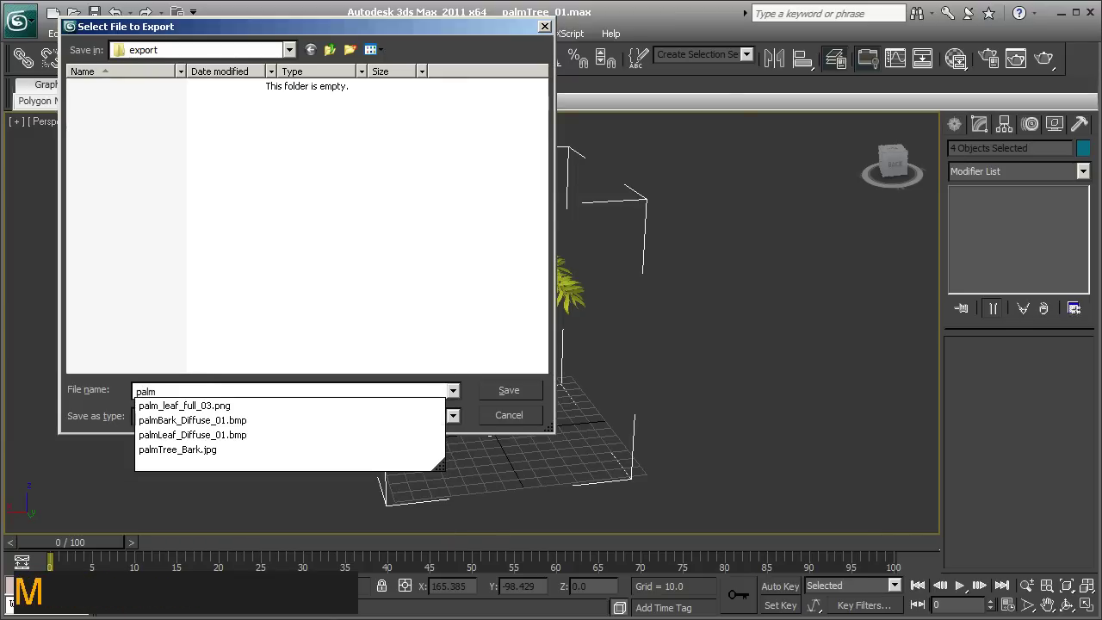
Name the export palmTree_01 and save it as FBX into the export folder
key(t)
key(r)
key(e)
key(shift+-)
key(0)
key(1)
click(494, 394)
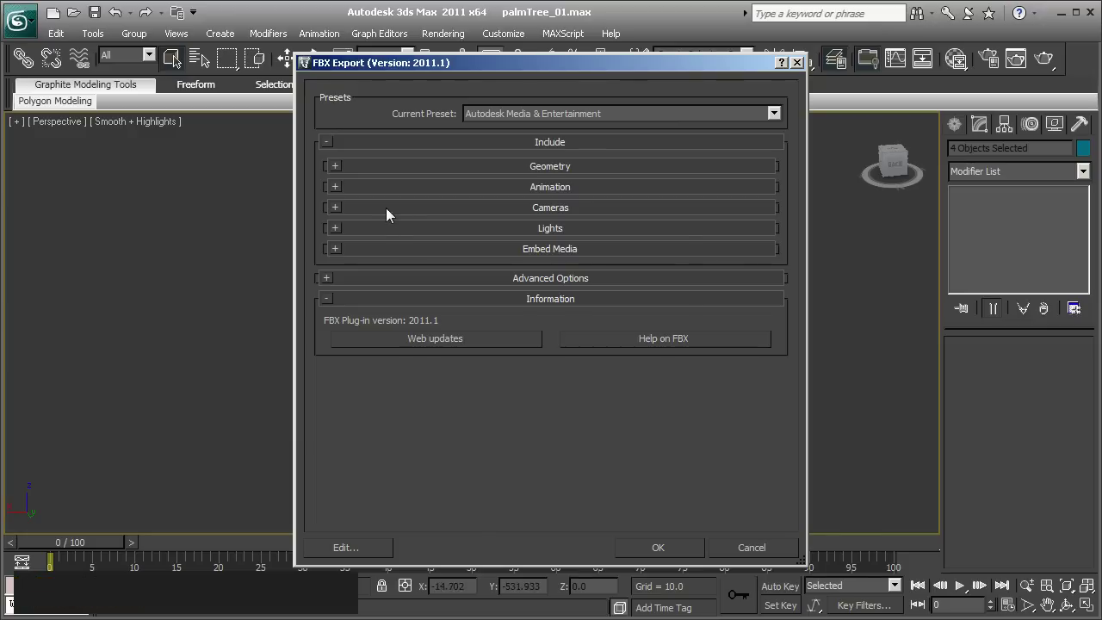
Export with Smoothing Groups and Embed Media enabled, acknowledging the turned-edges warning
click(344, 170)
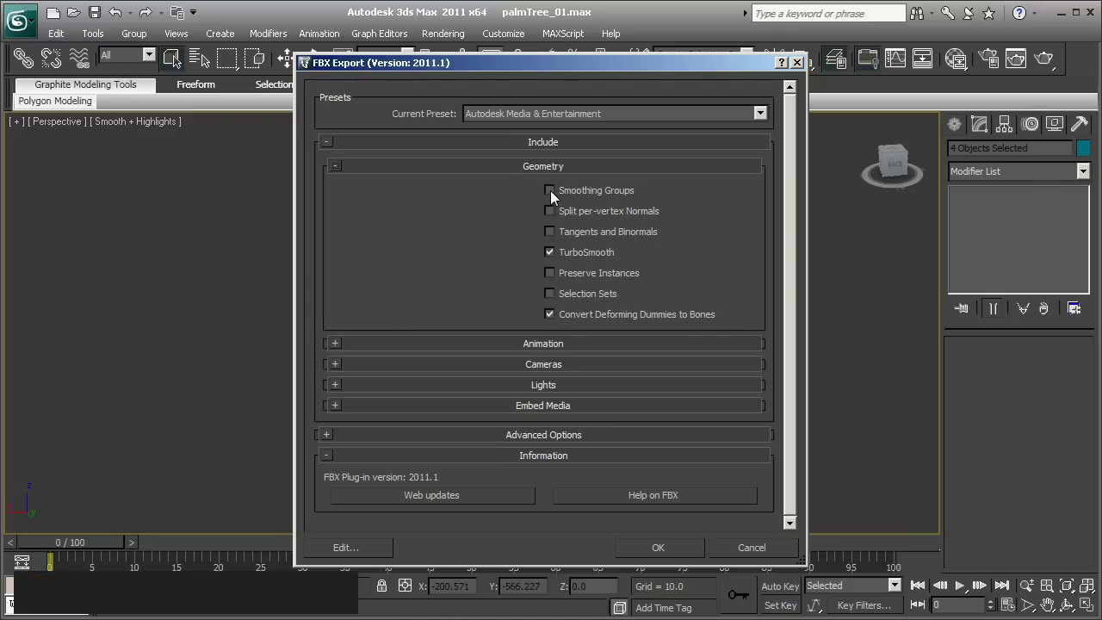
click(556, 196)
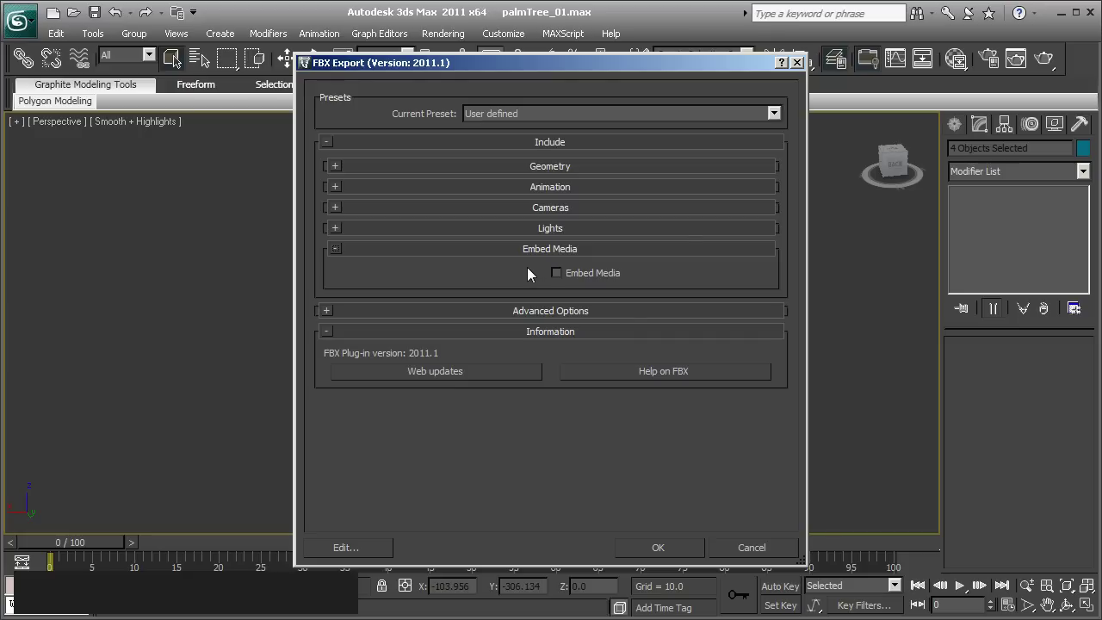
click(564, 279)
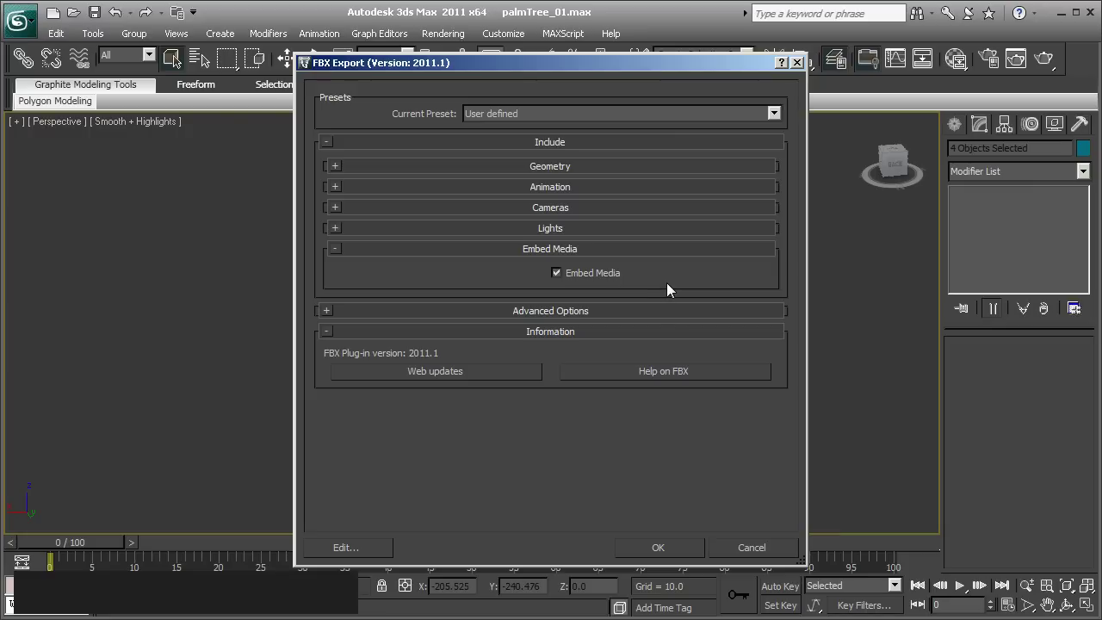
click(675, 554)
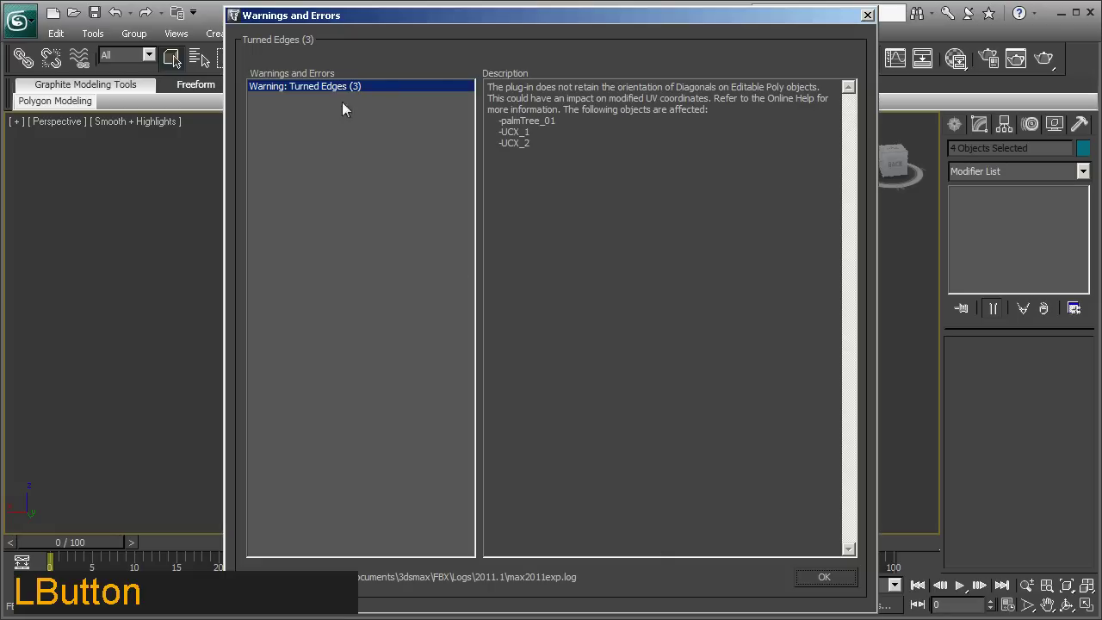
click(848, 584)
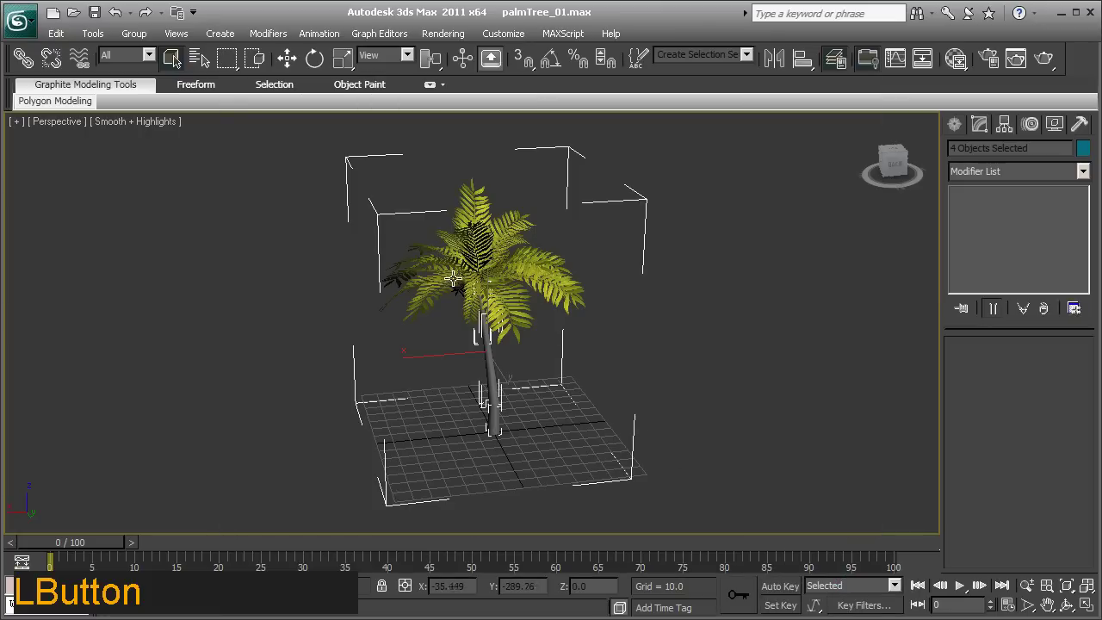
Switch to the desert testMap in UDK and bring up the Content Browser
click(489, 392)
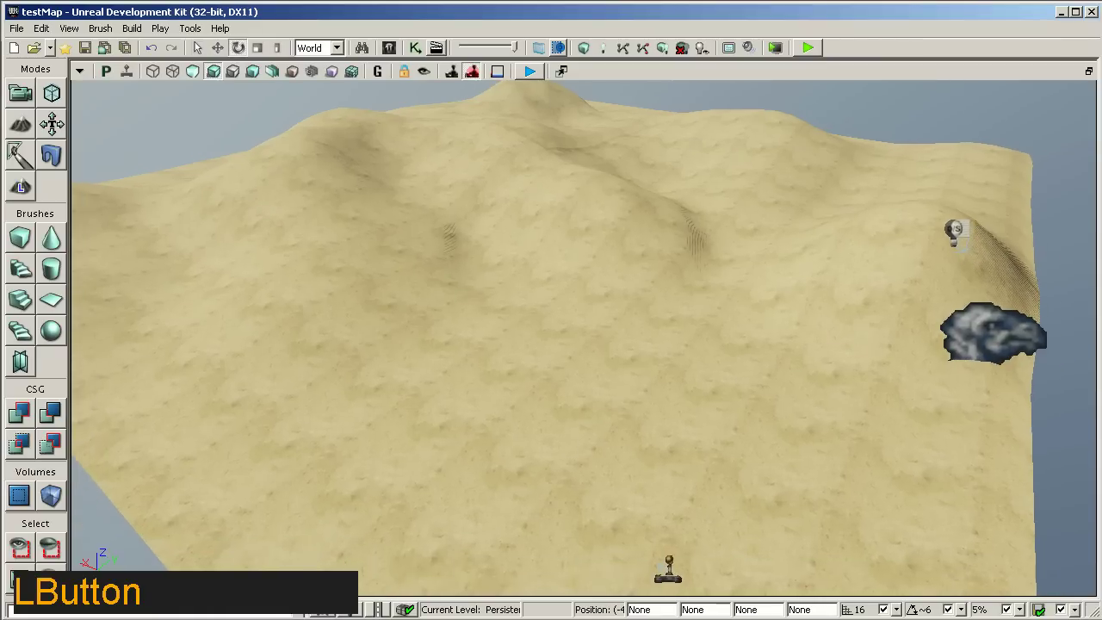
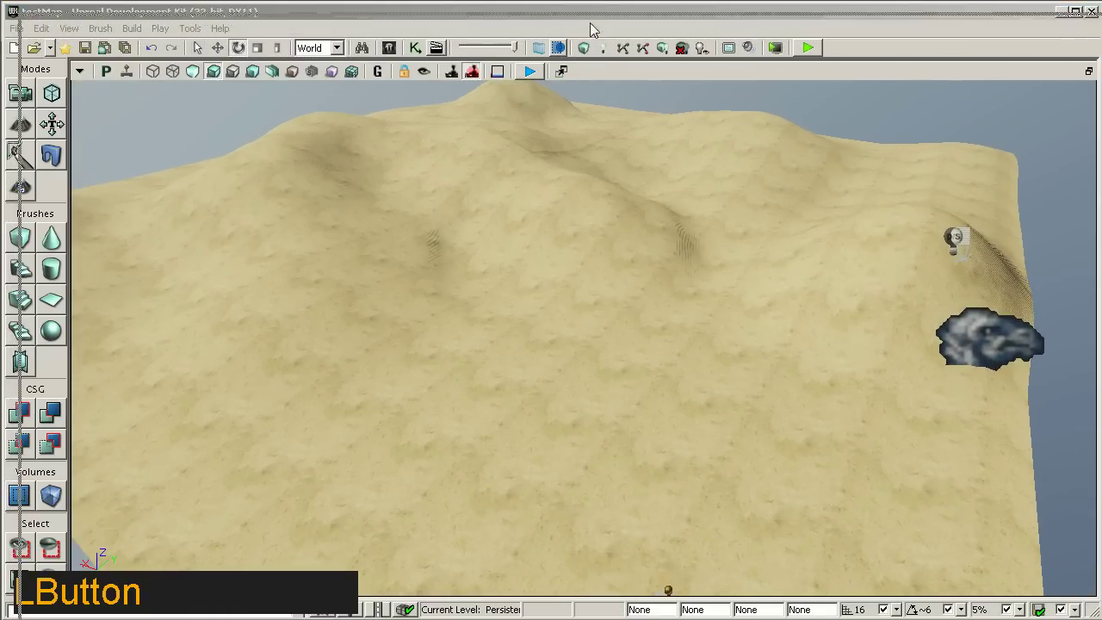
click(554, 449)
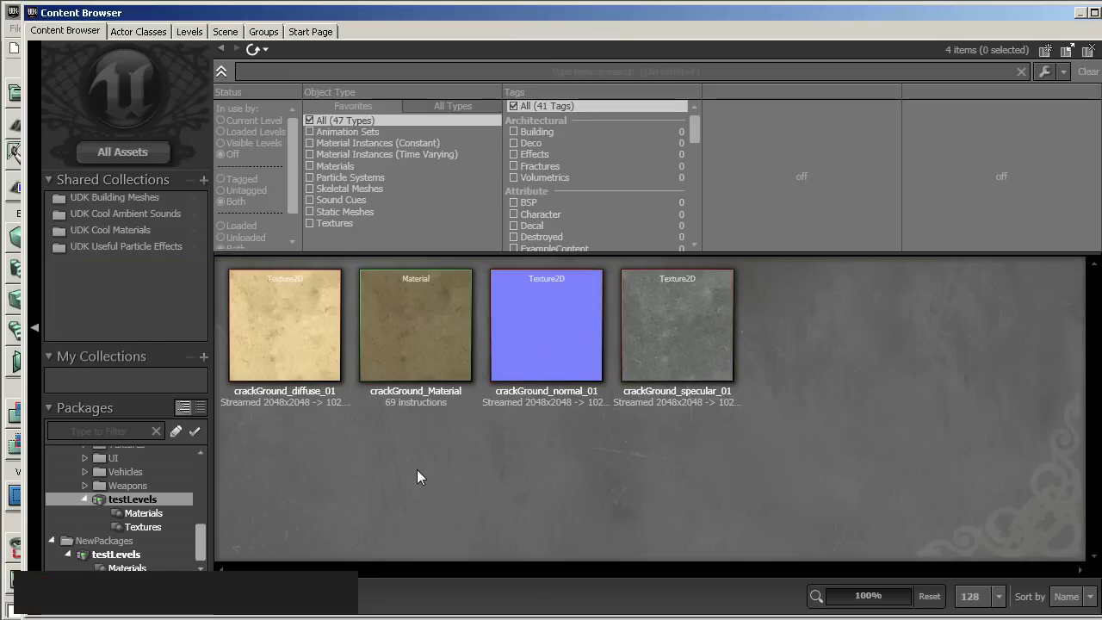
Bring up the new-asset list in the testLevels package for creating palmLeaf_Material
right_click(422, 475)
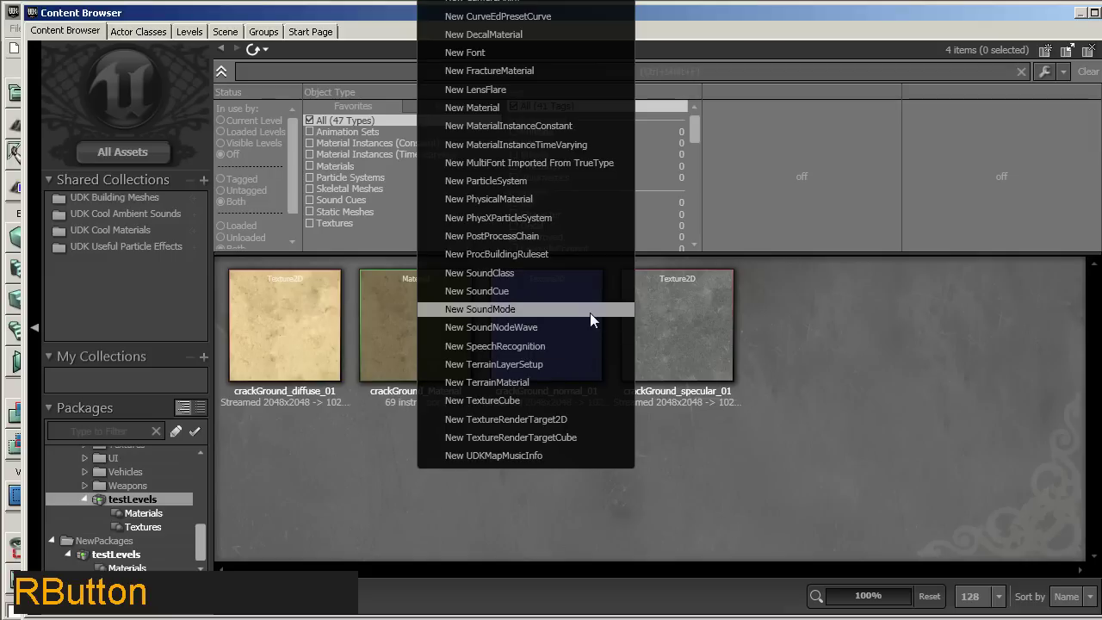
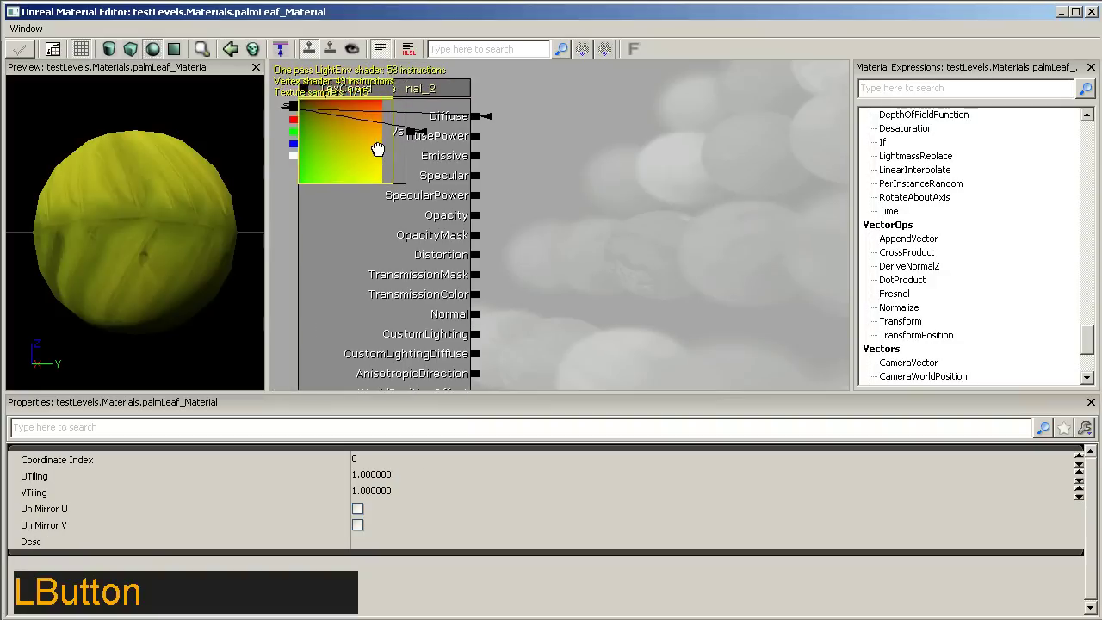
Set palmLeaf_Material to BLEND_Masked blending and refresh its preview
click(345, 154)
click(347, 154)
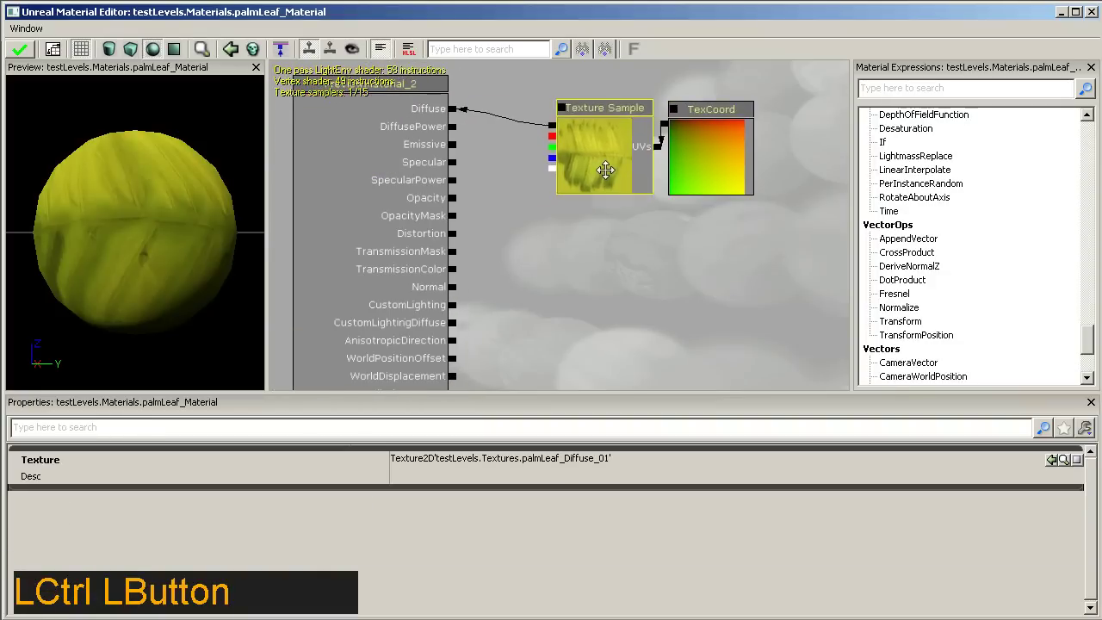
click(697, 159)
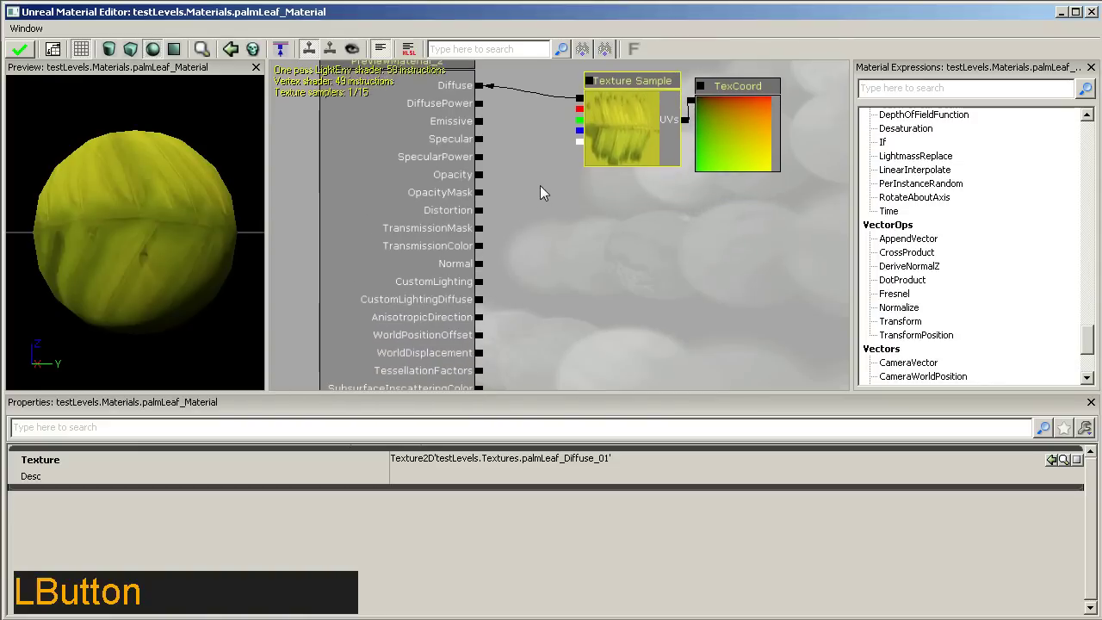
click(587, 150)
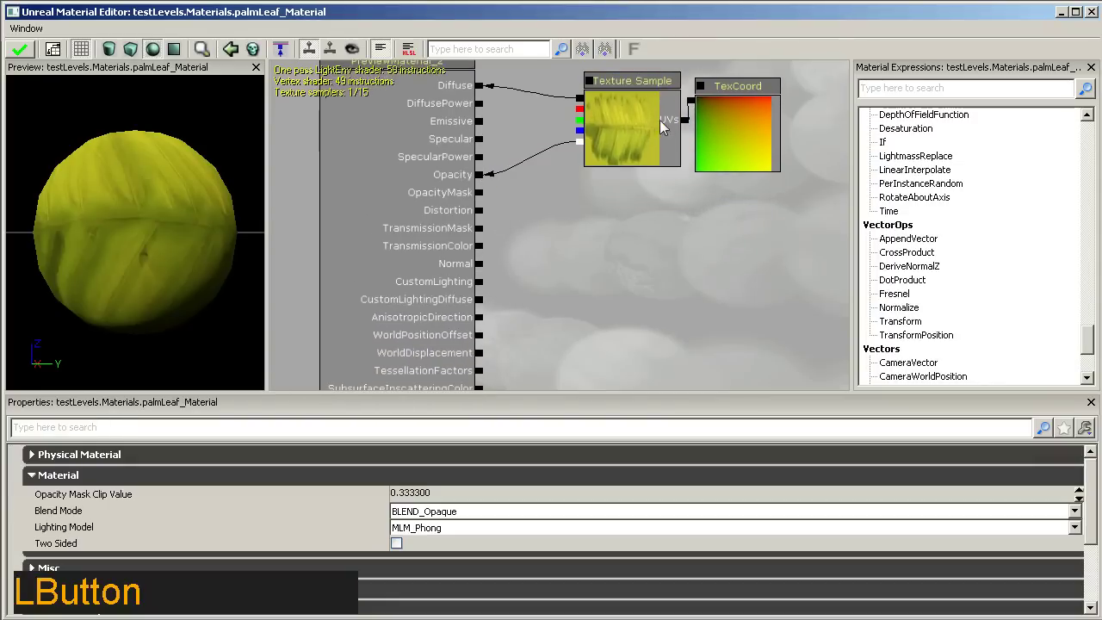
click(493, 515)
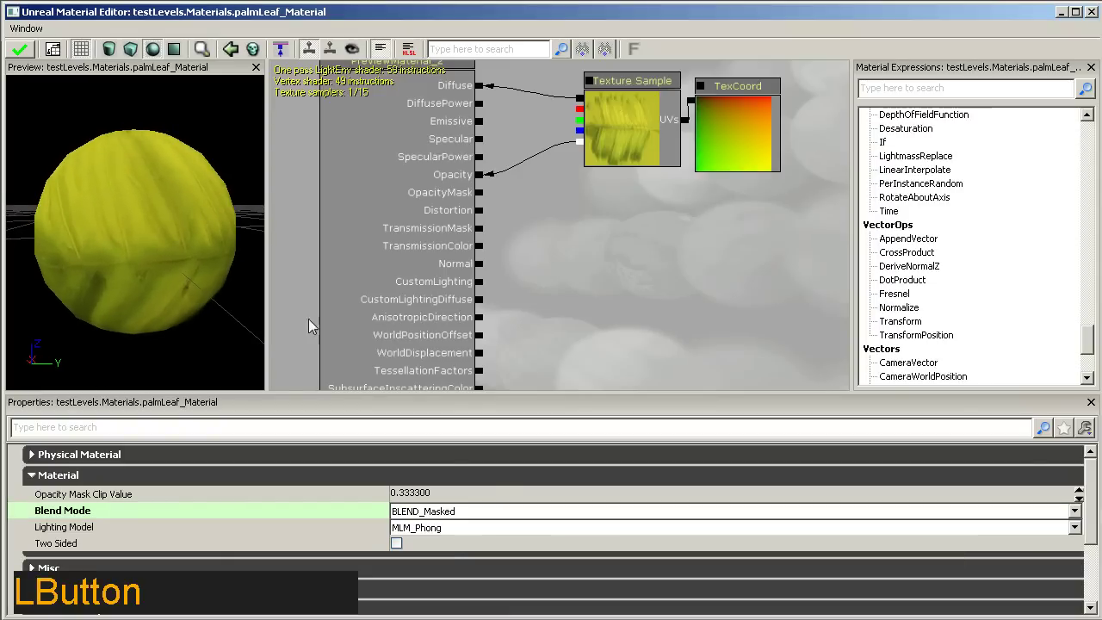
click(644, 118)
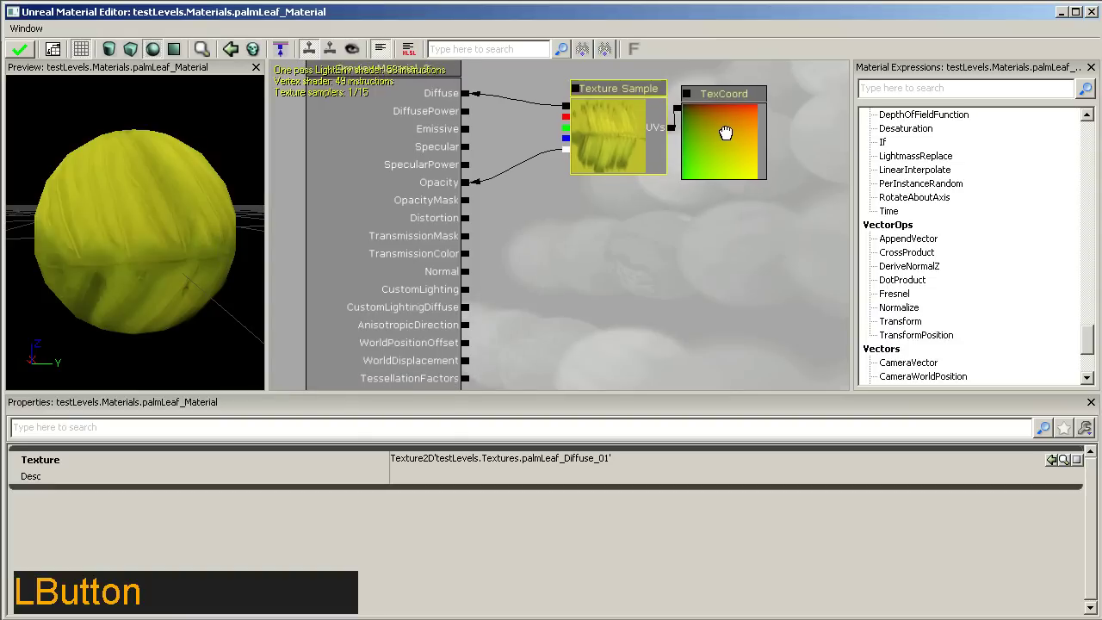
click(572, 156)
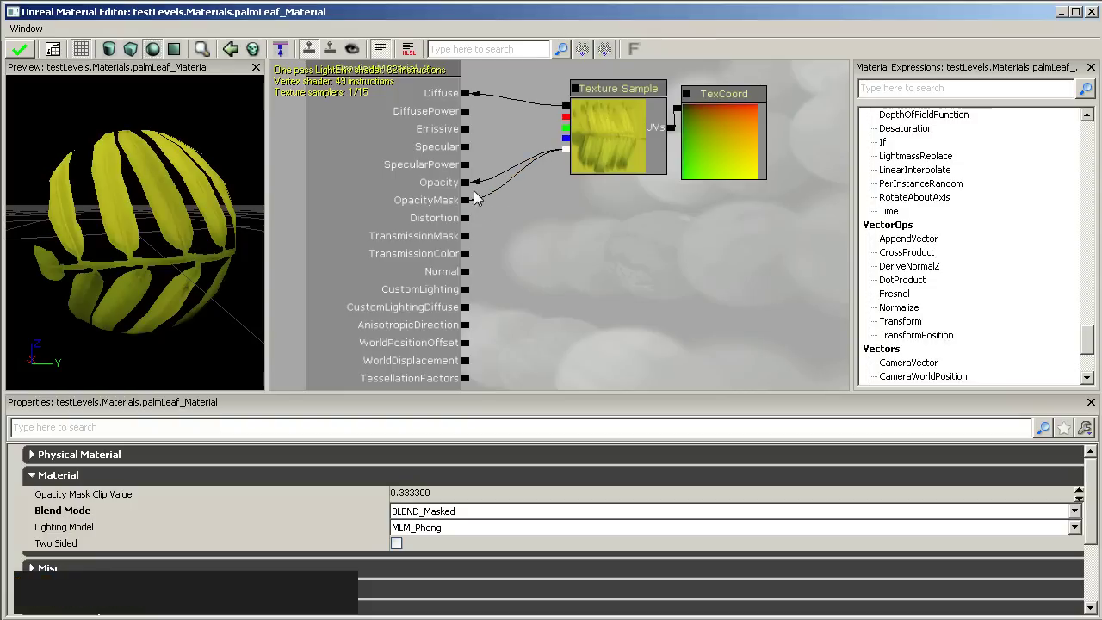
Route the leaf texture alpha into OpacityMask and the texture into Specular
right_click(471, 190)
click(488, 179)
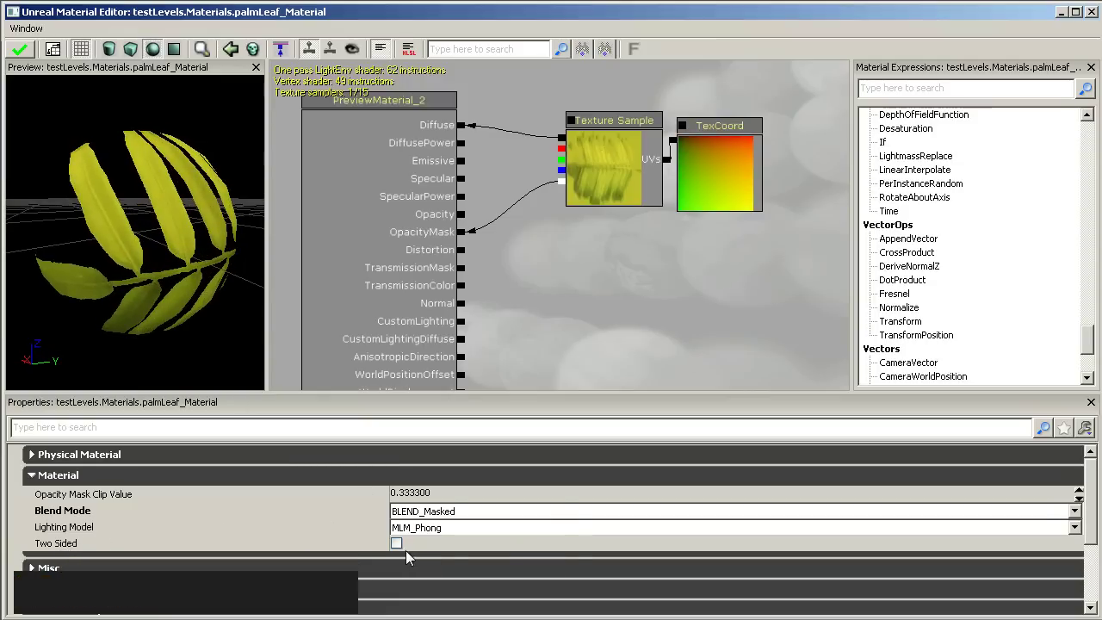
click(403, 550)
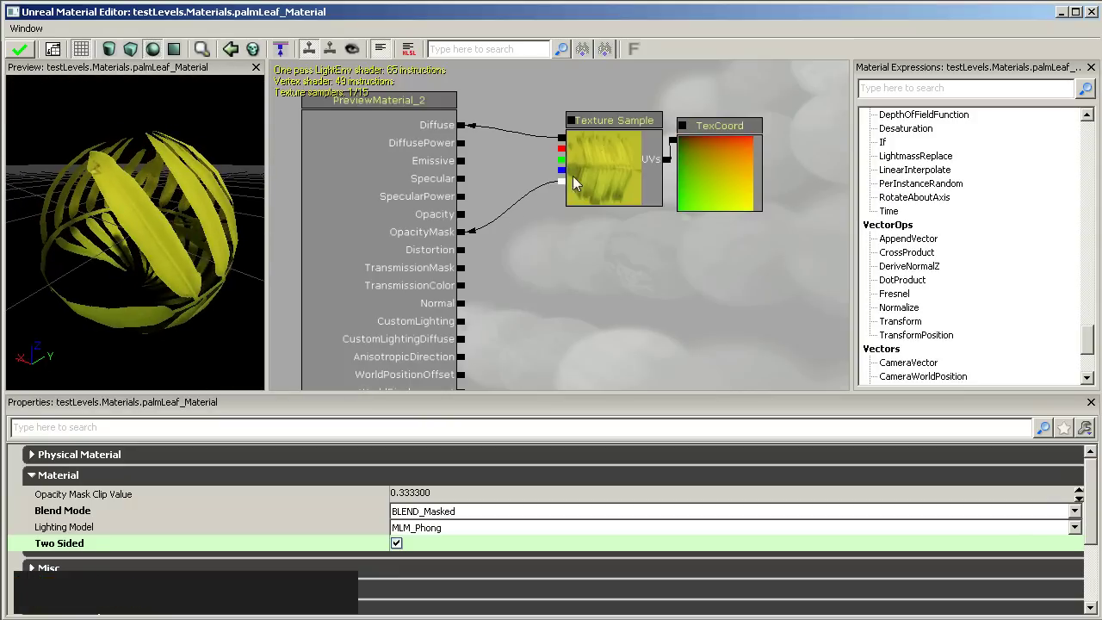
click(567, 164)
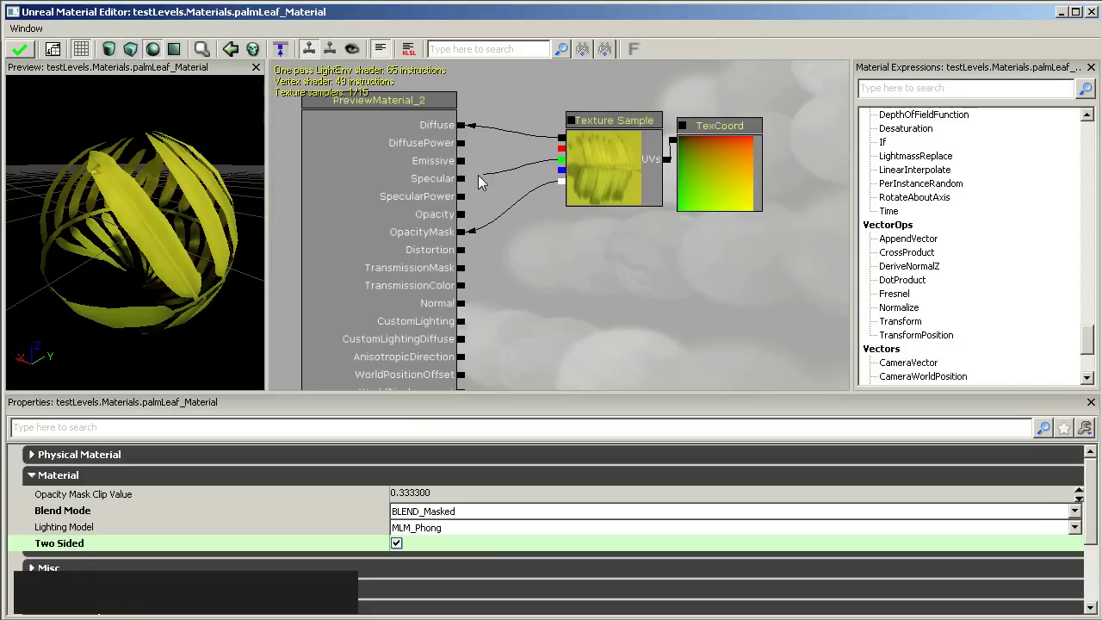
click(177, 254)
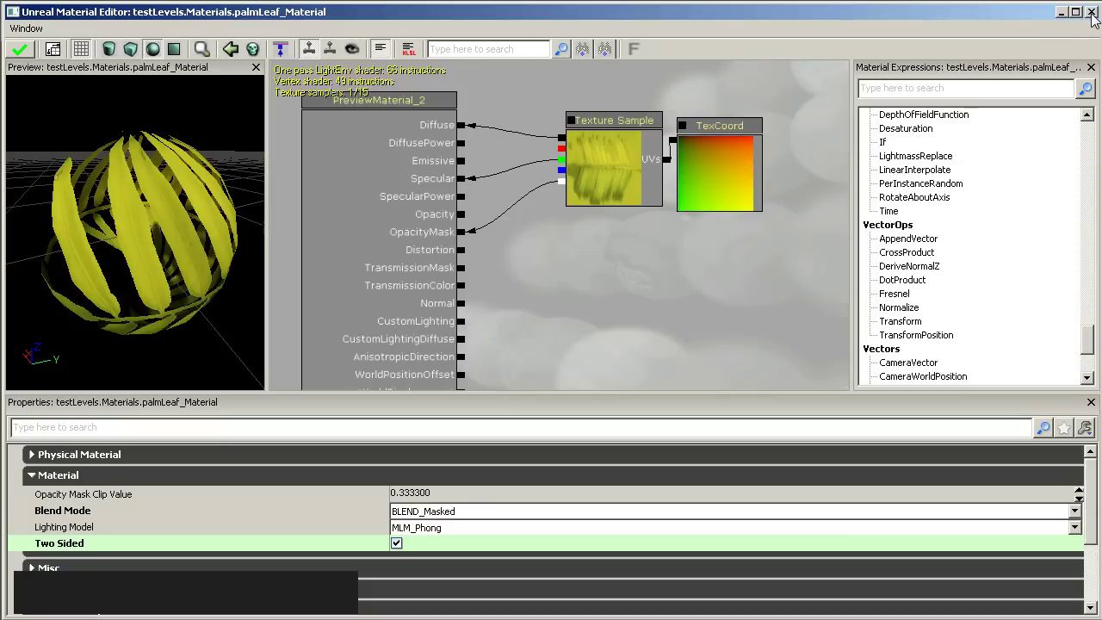
Close the Material Editor and apply the changes to palmLeaf_Material
click(1095, 20)
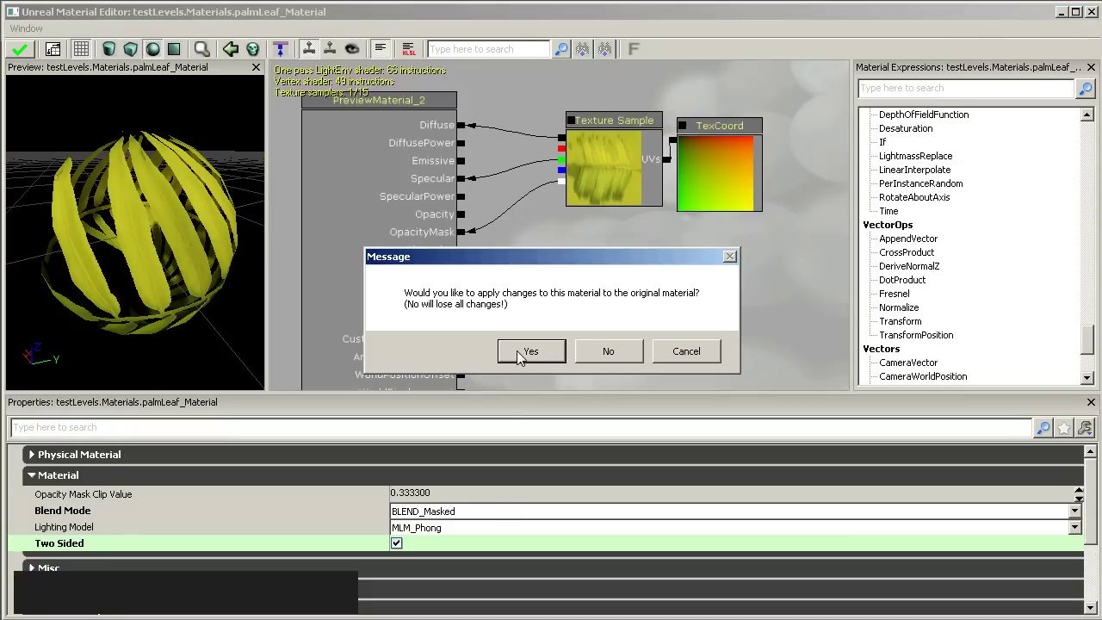
click(527, 359)
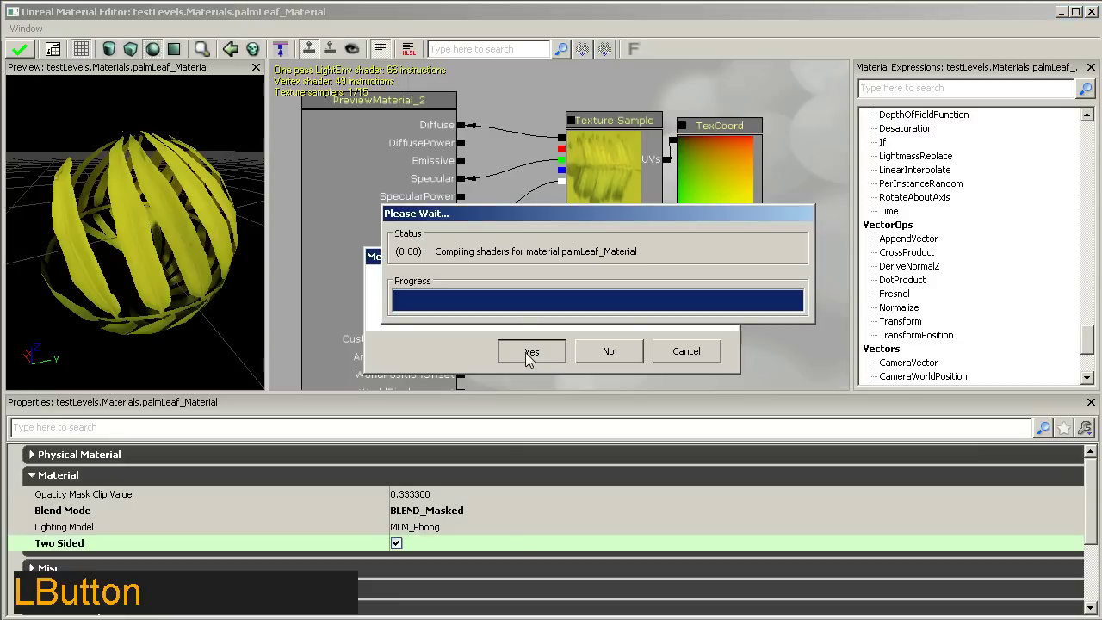
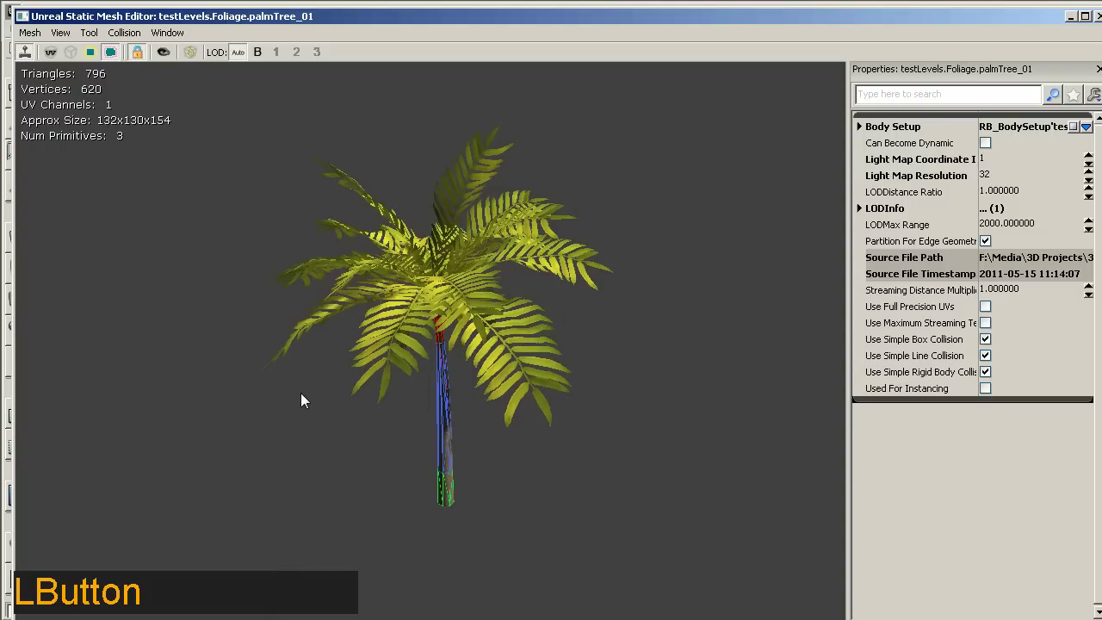
Preview palmTree_01 in the Static Mesh Editor with trunk collision shapes hidden
key(l)
click(409, 374)
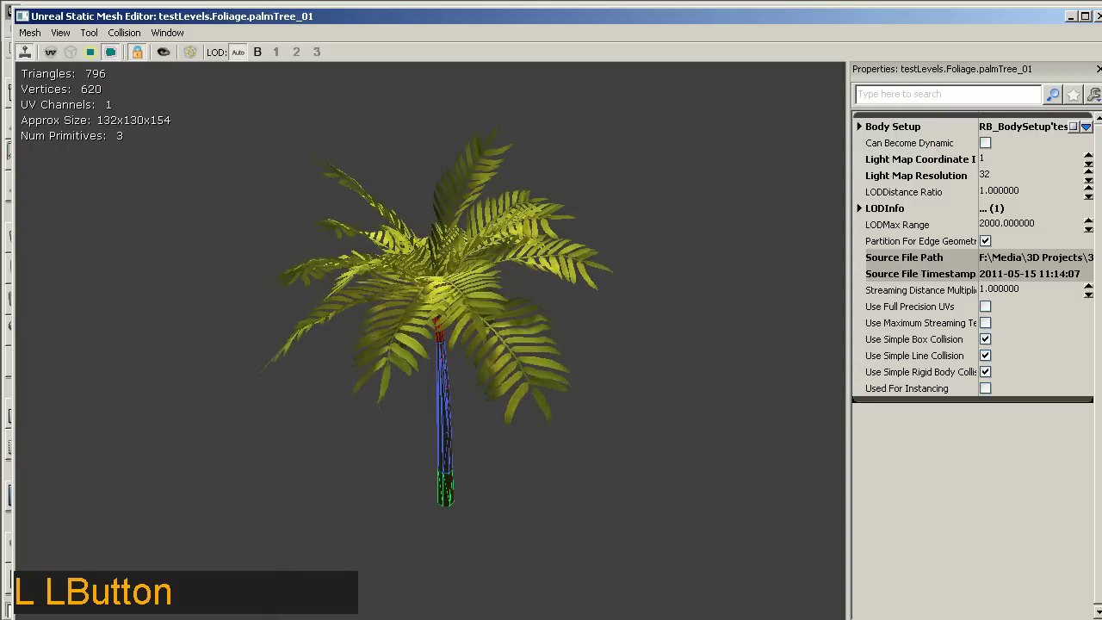
key(l)
click(112, 60)
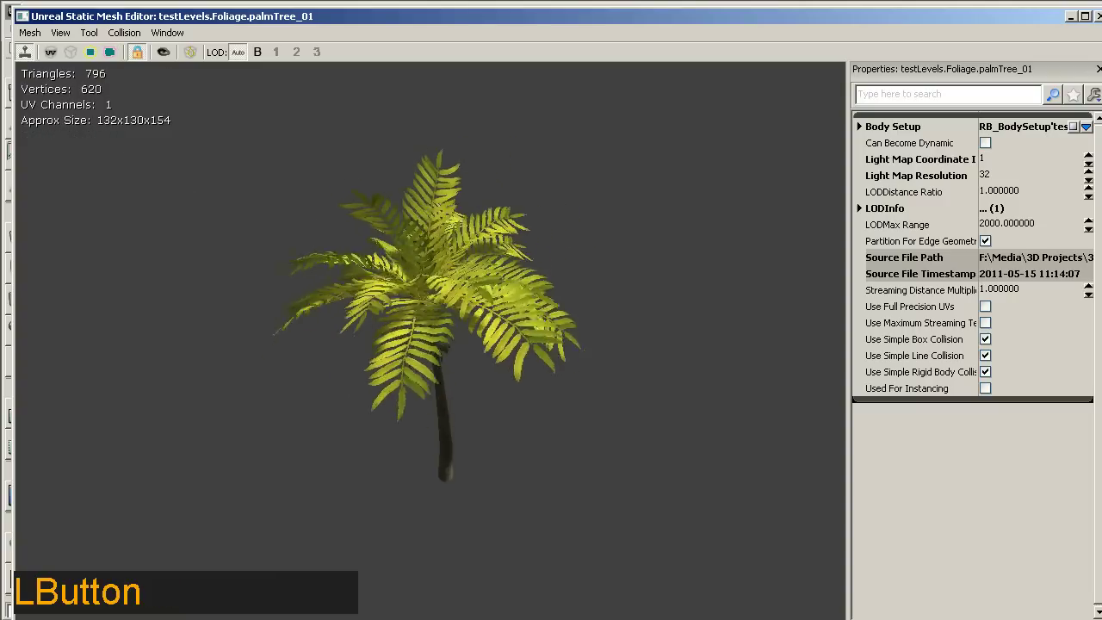
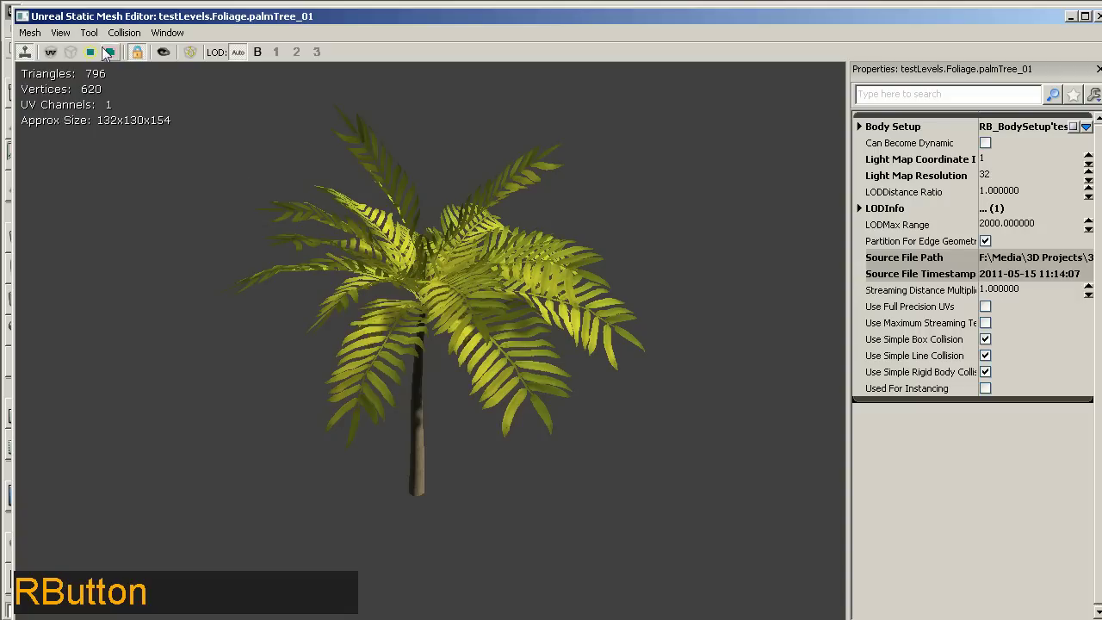
click(95, 40)
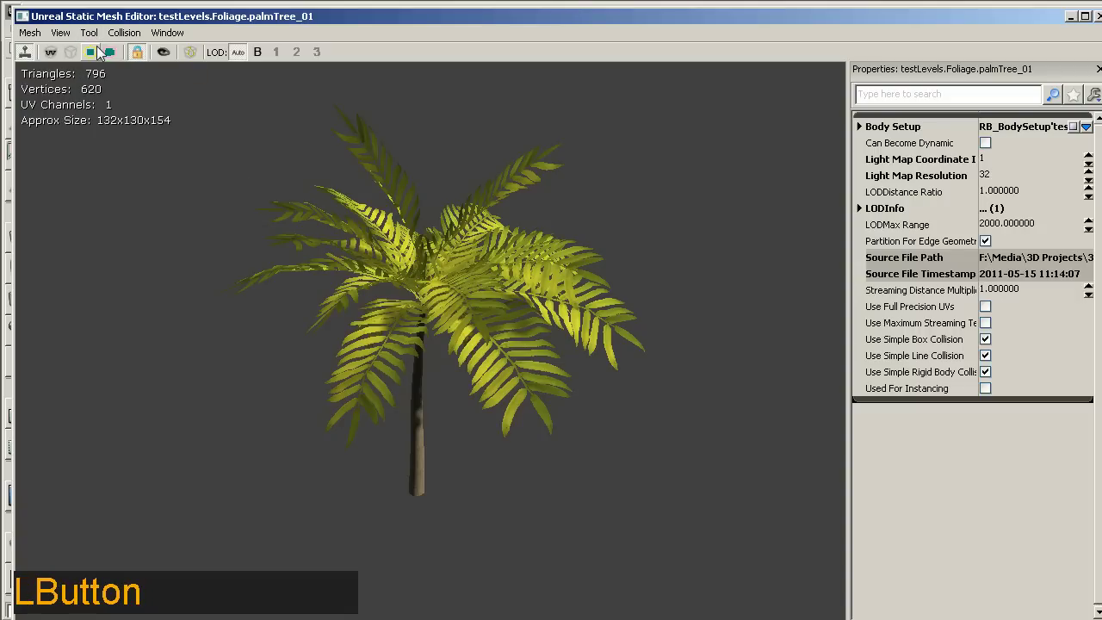
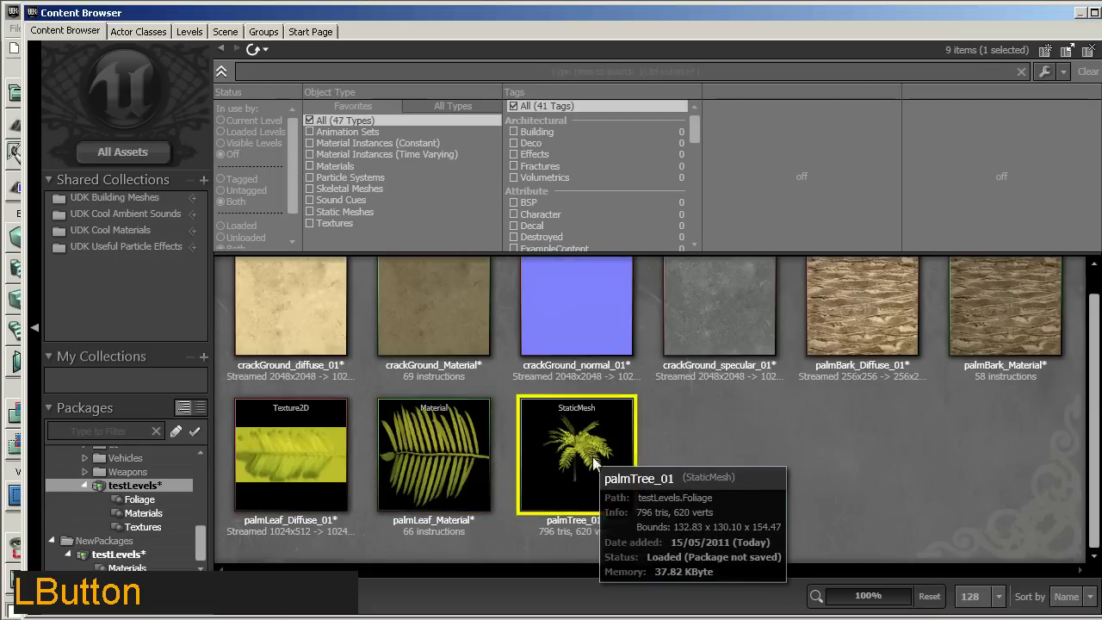
Save the testLevels package and close the Content Browser to return to testMap
right_click(144, 491)
click(173, 502)
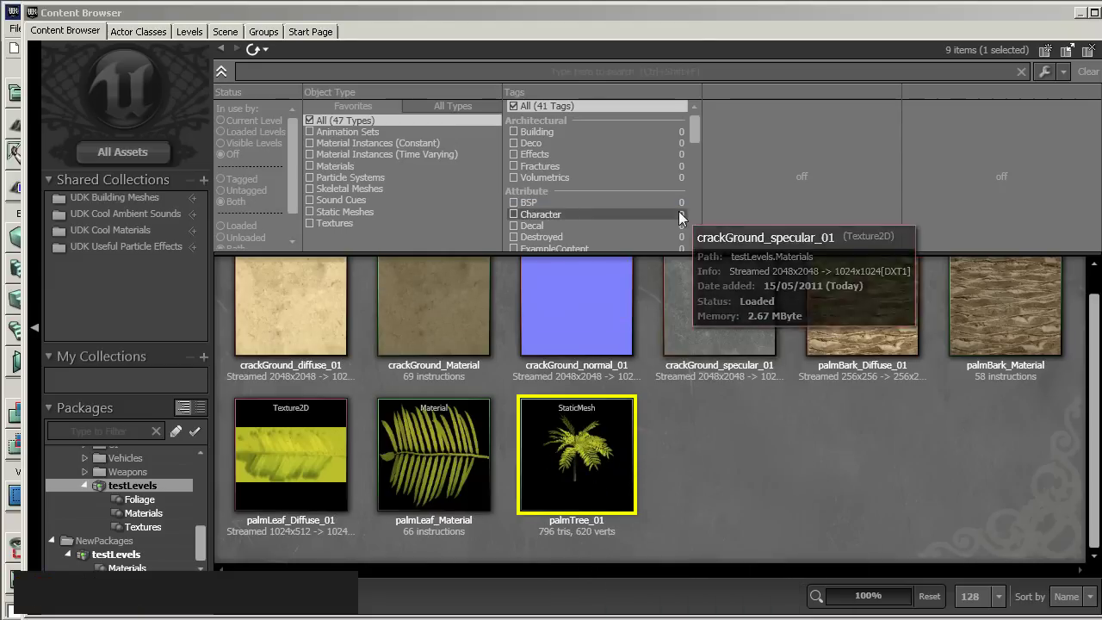
click(691, 19)
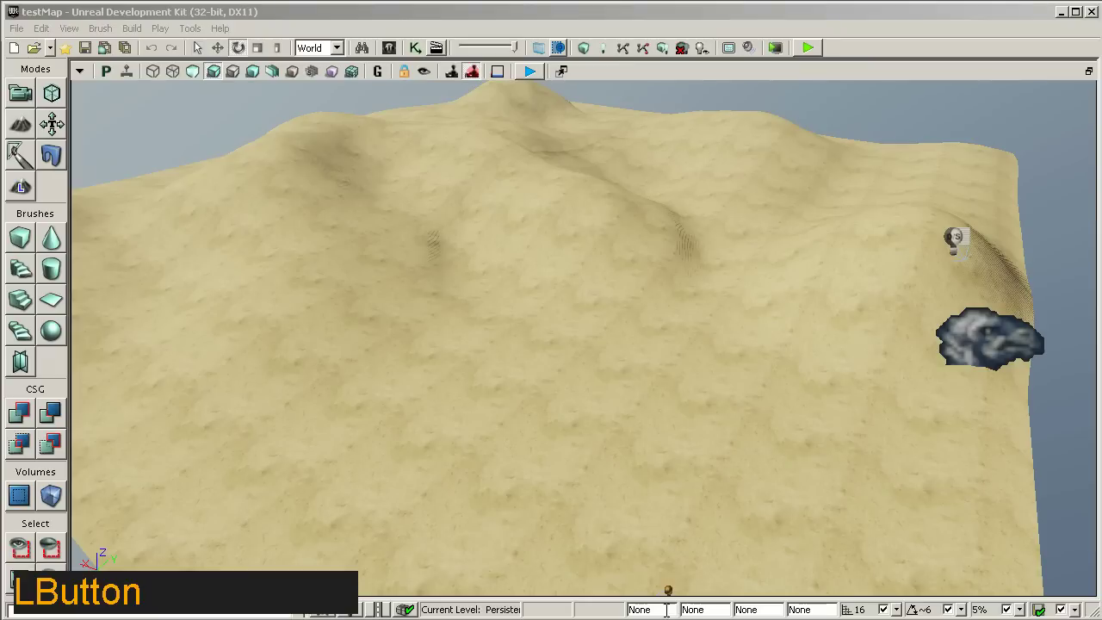
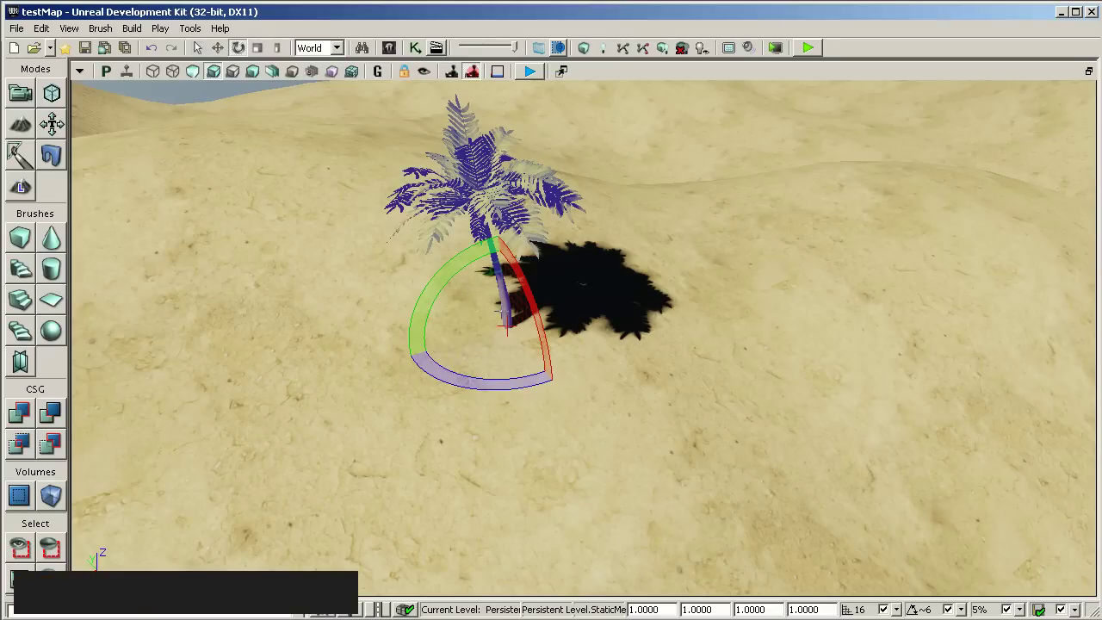
Move, resize and reposition placed palm tree copies to vary the cluster on the terrain
key(space)
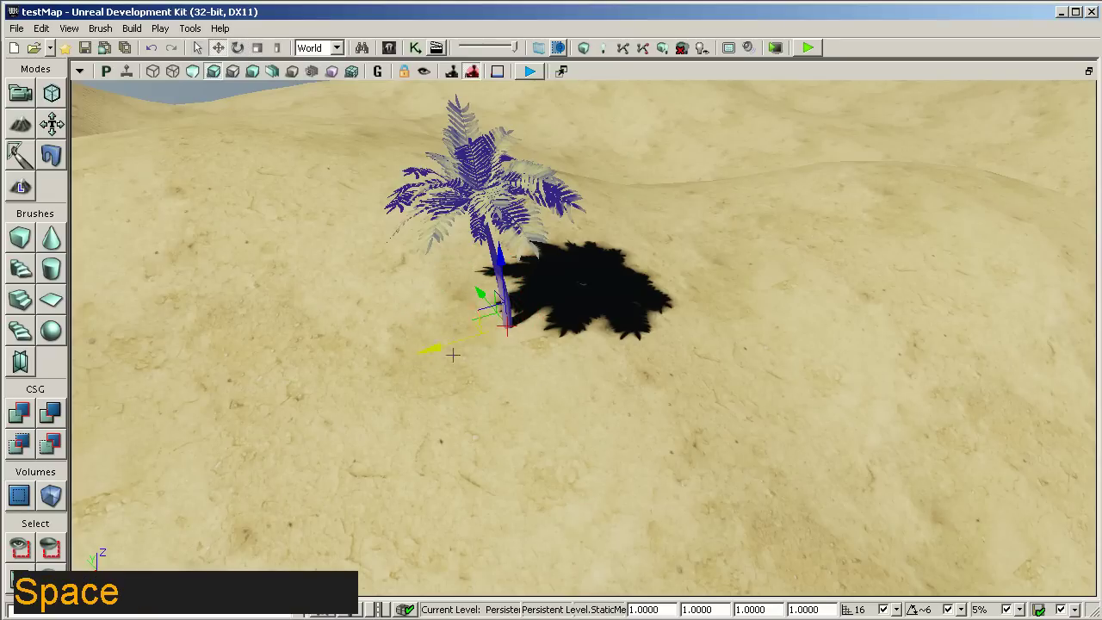
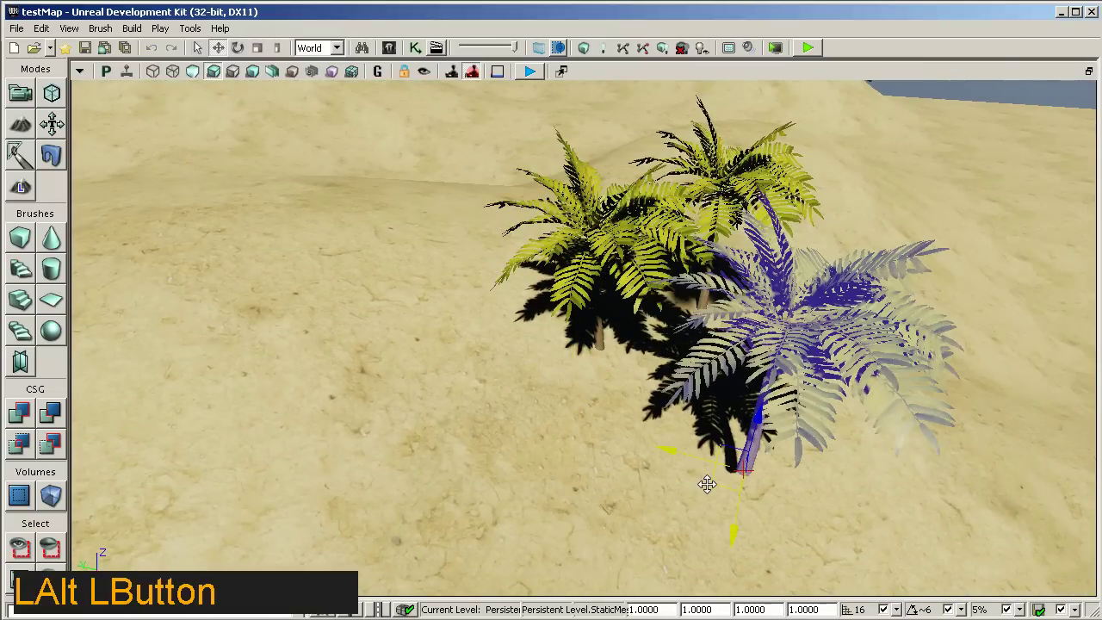
key(space)
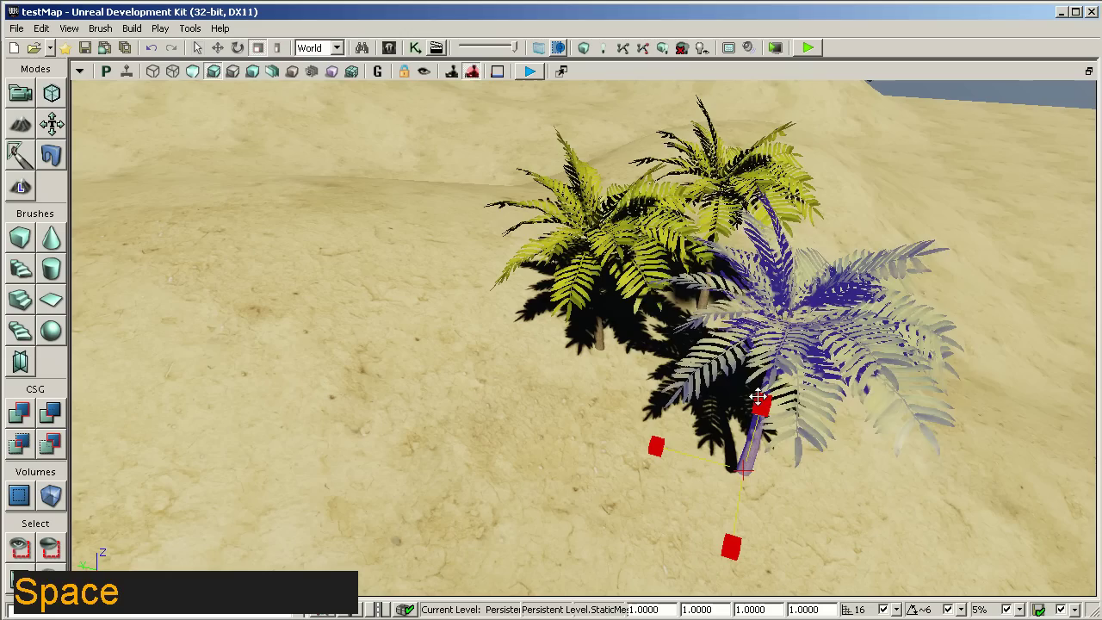
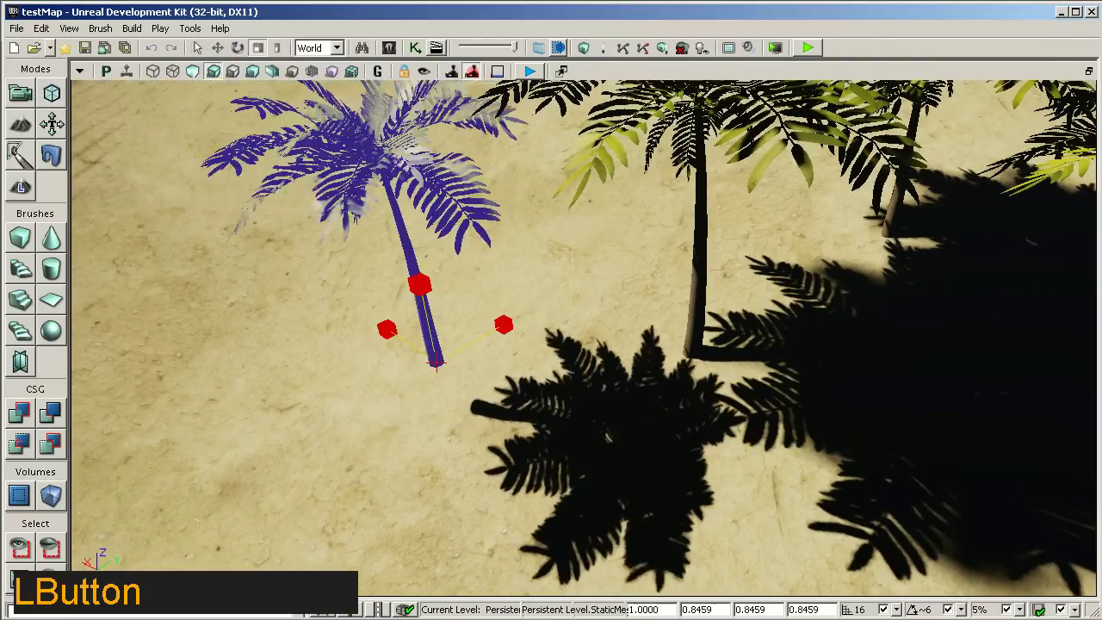
key(w)
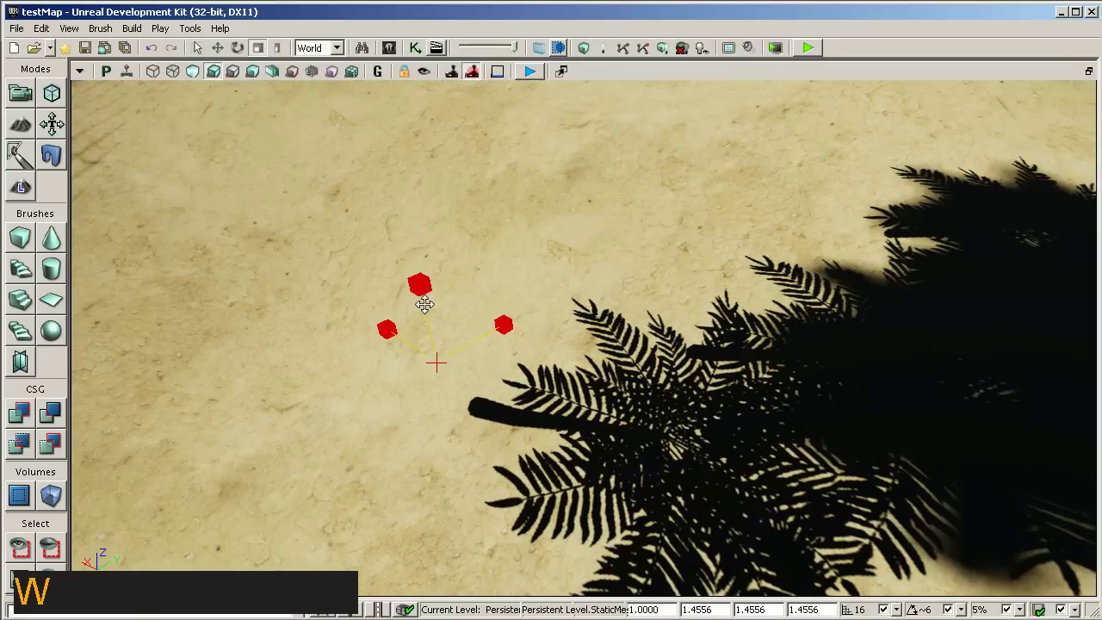
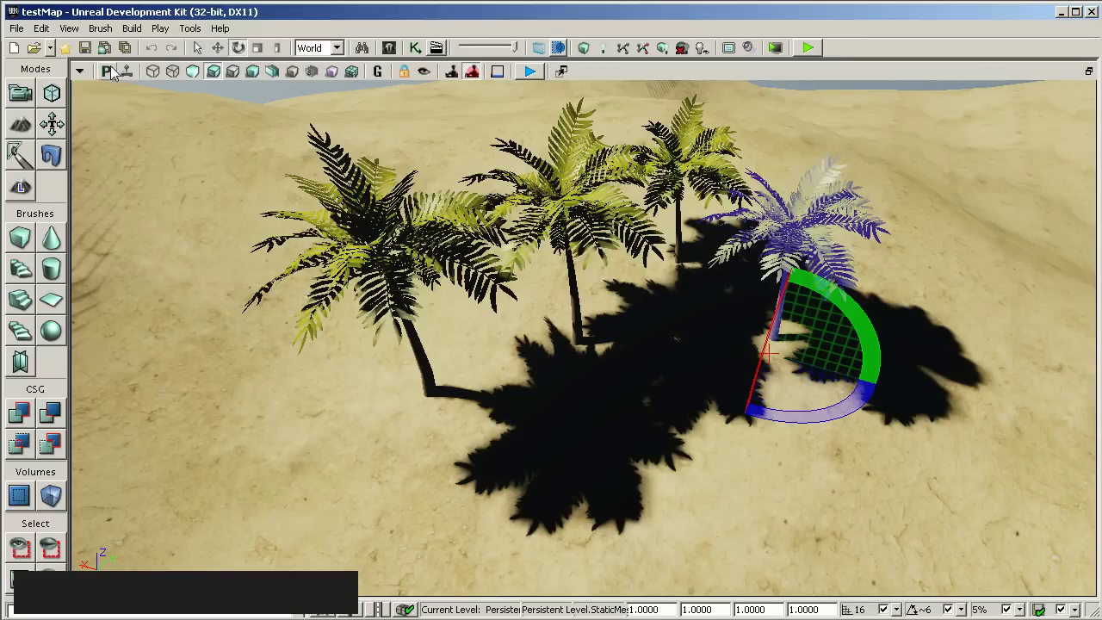
Launch the desert level in Play In Editor and start walking toward the palm cluster
click(96, 53)
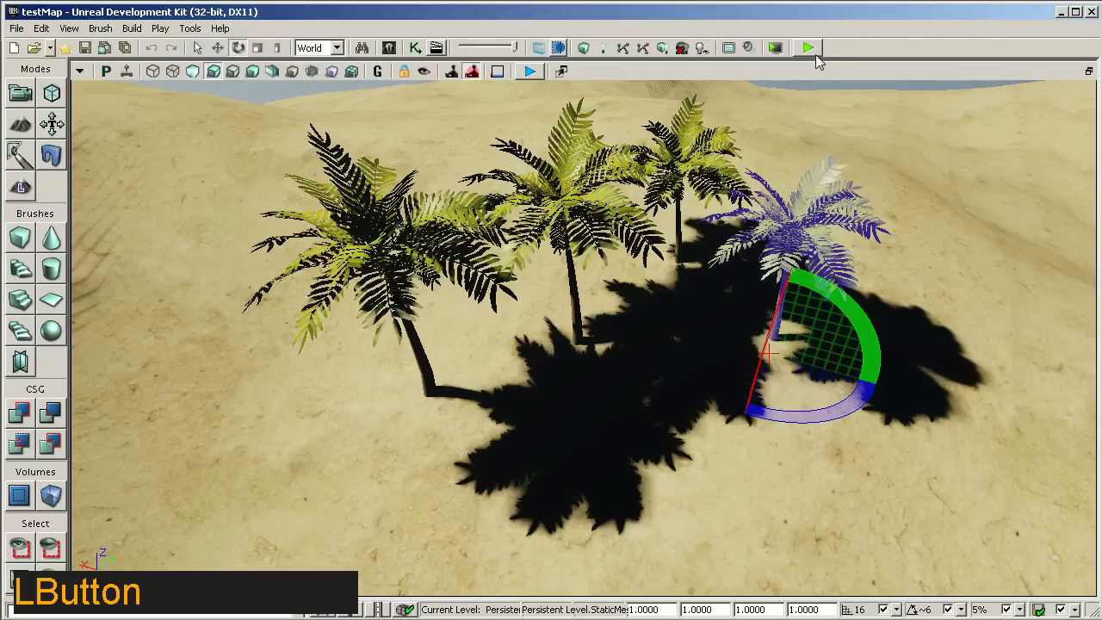
key(w)
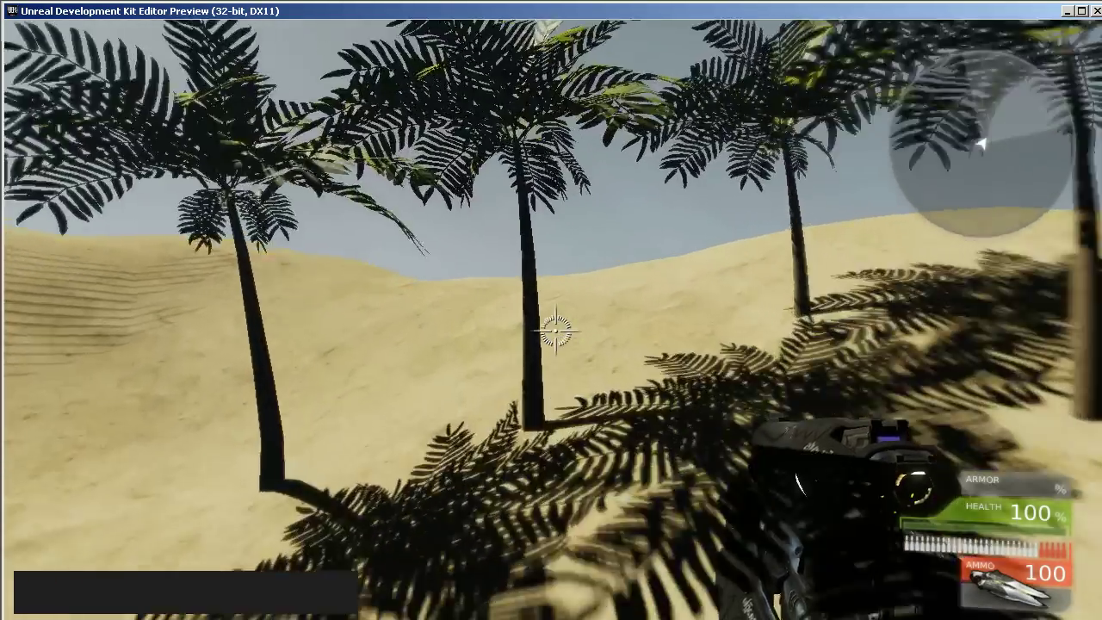
Walk forward and back to stand under the palm leaves and look up at the canopy
key(w)
key(s)
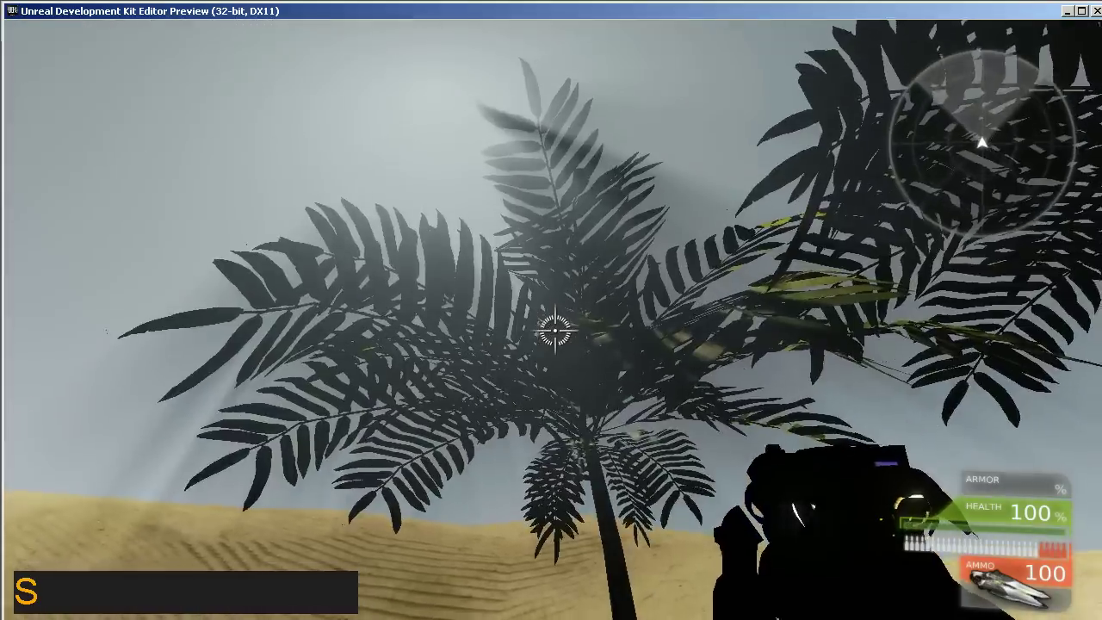
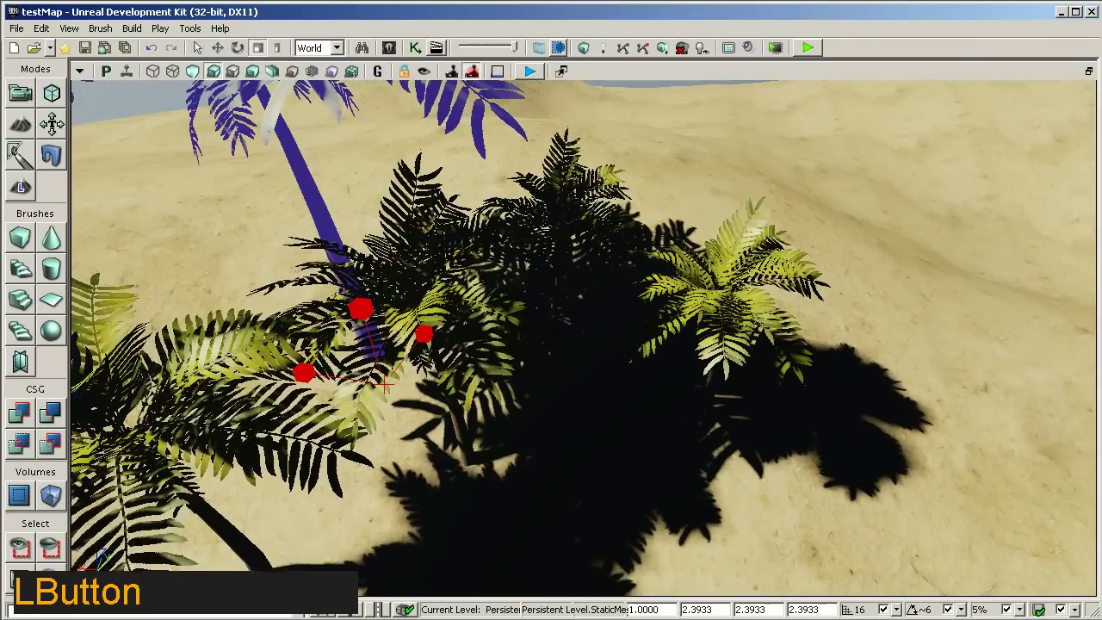
Move the selected palm tree into the grove, then relaunch play mode
key(space)
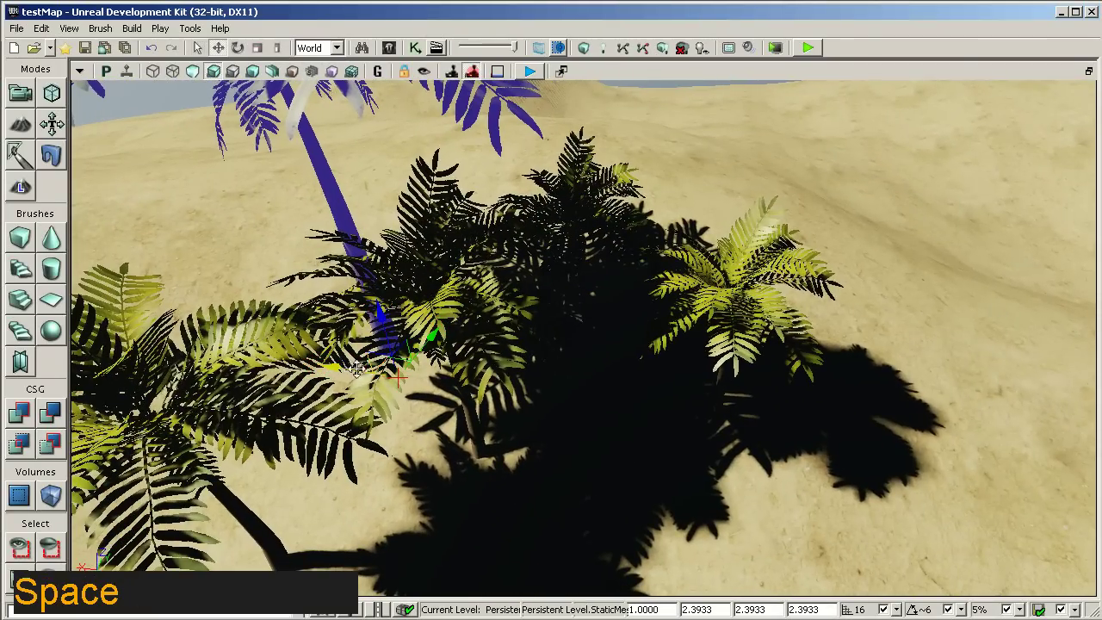
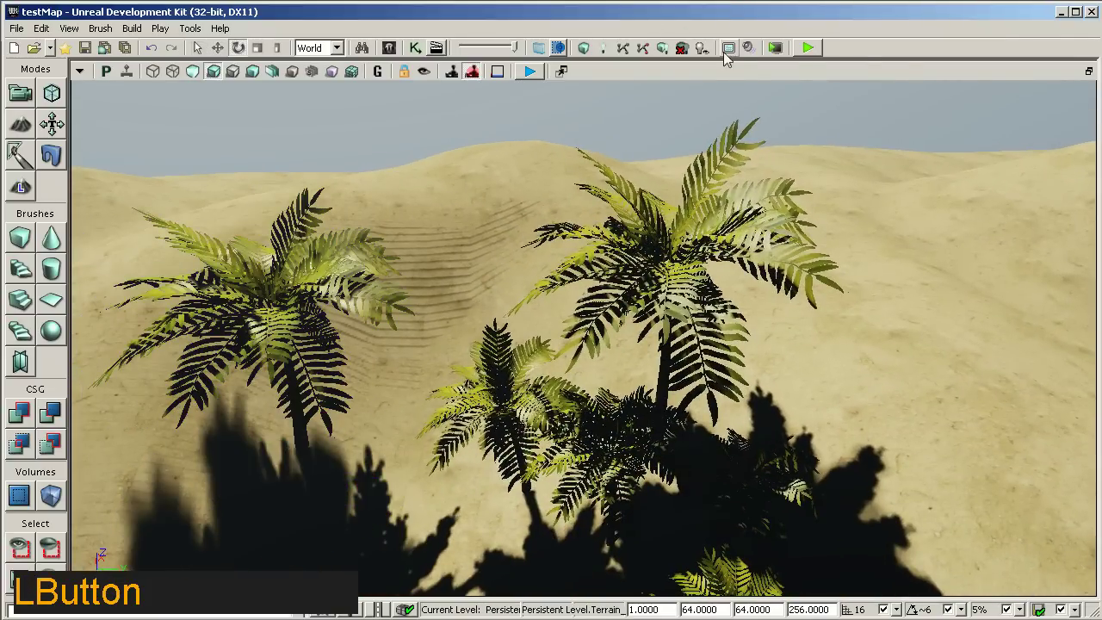
click(674, 54)
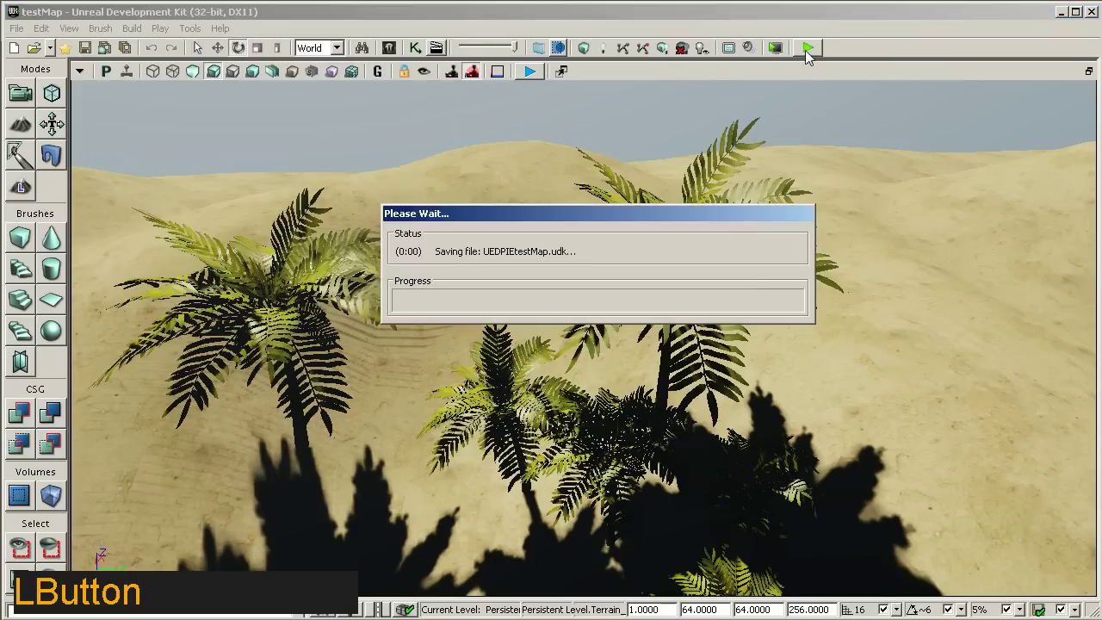
Walk around the enlarged palm grove on the dunes with WASD, then head back toward the editor
key(w)
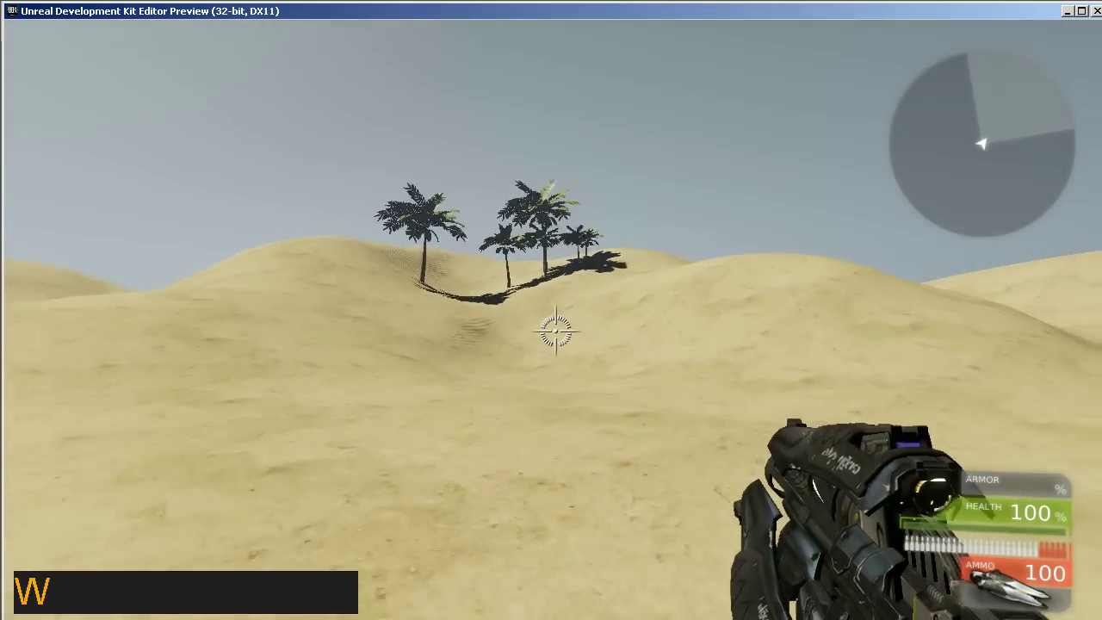
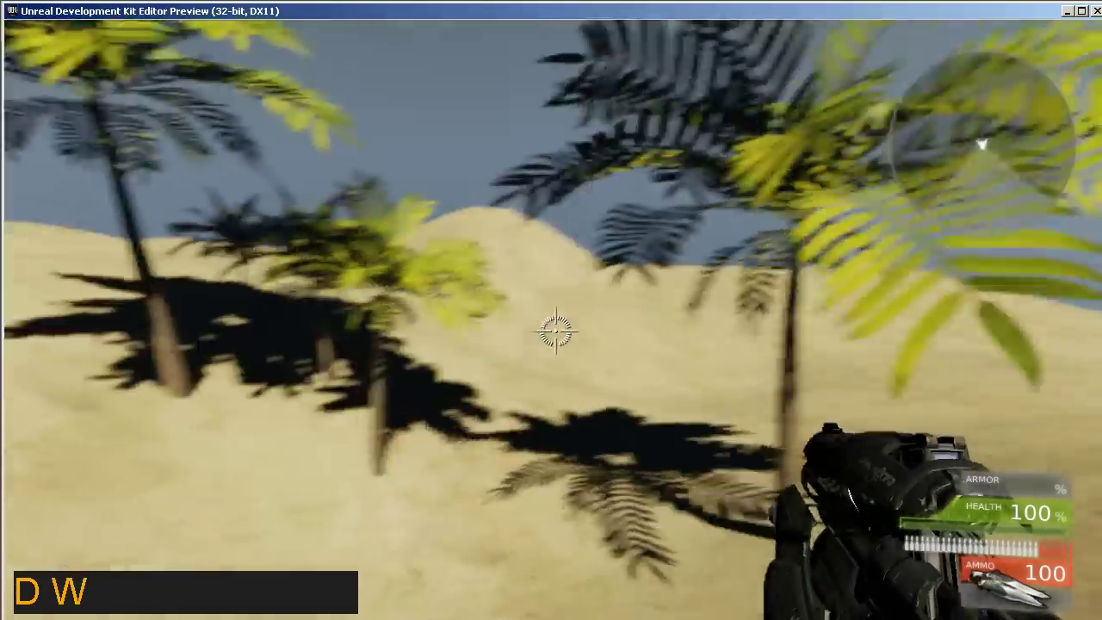
key(s)
key(z)
key(d)
key(w)
key(space)
key(a)
key(w)
key(d)
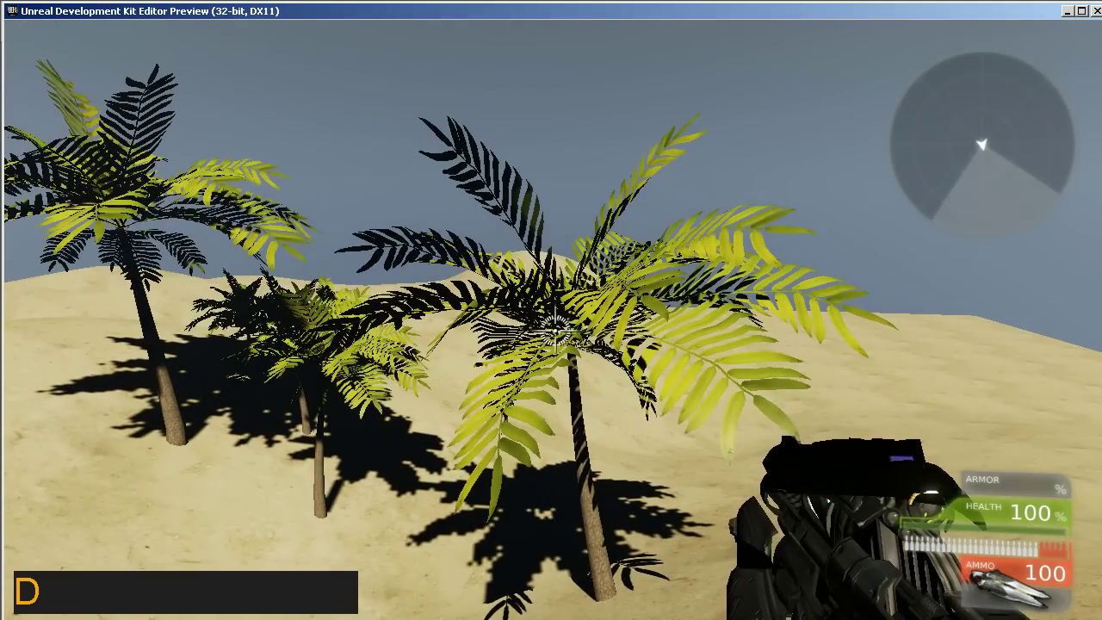